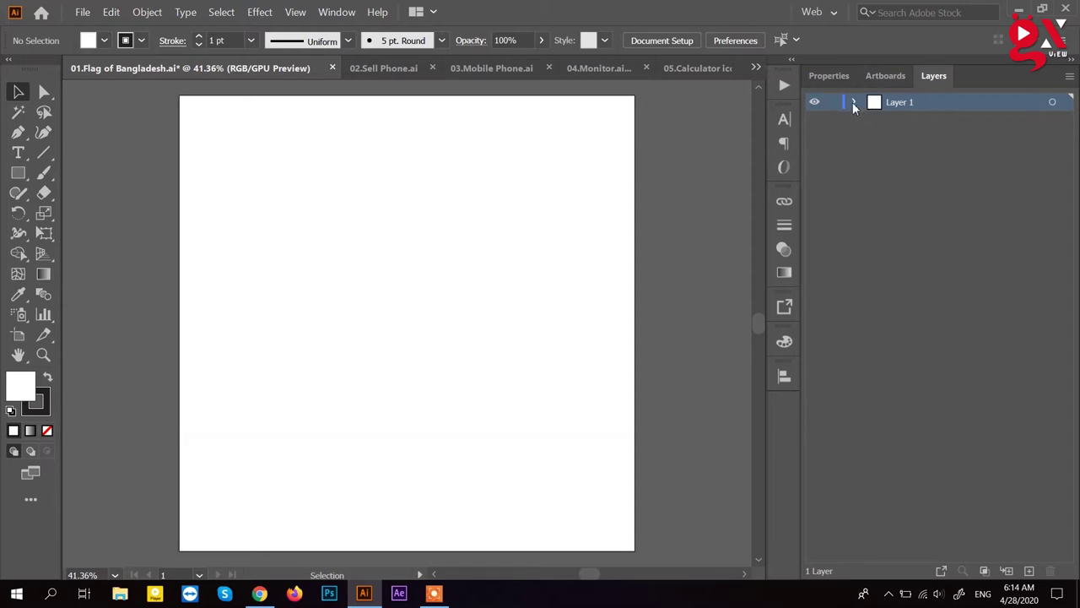
Step: Expand Layer 1 to reveal the Bangladesh group inside it
click(857, 108)
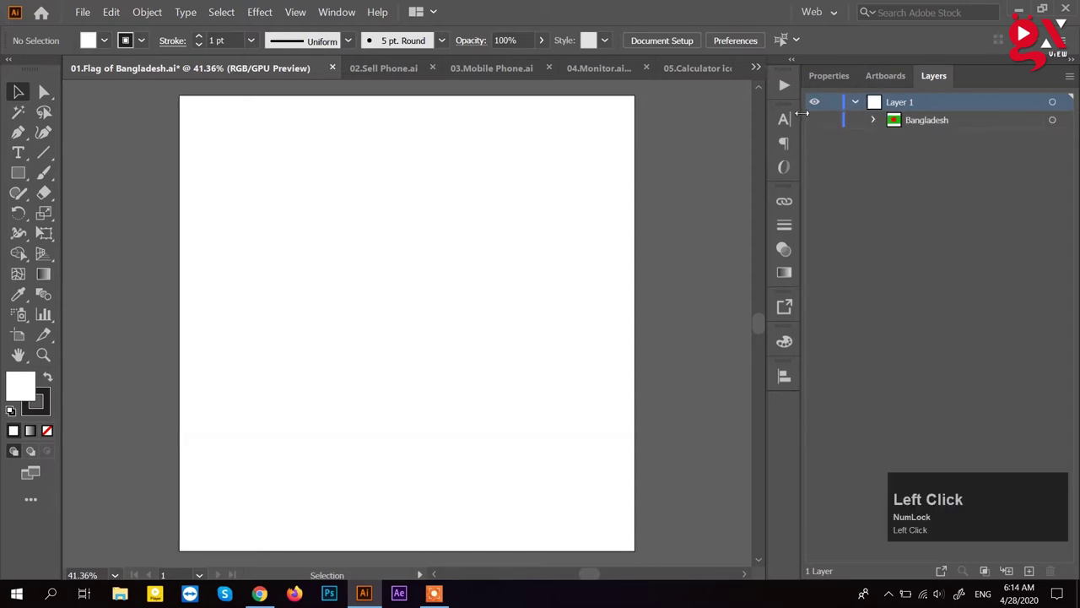
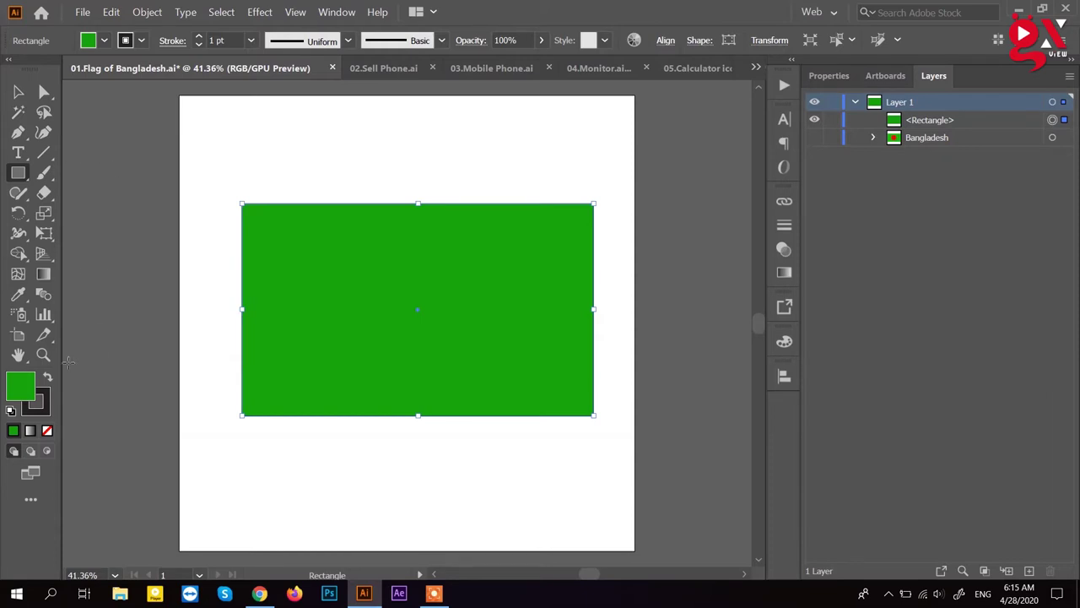
Step: Remove the green rectangle's outline and return to the Selection Tool
click(41, 413)
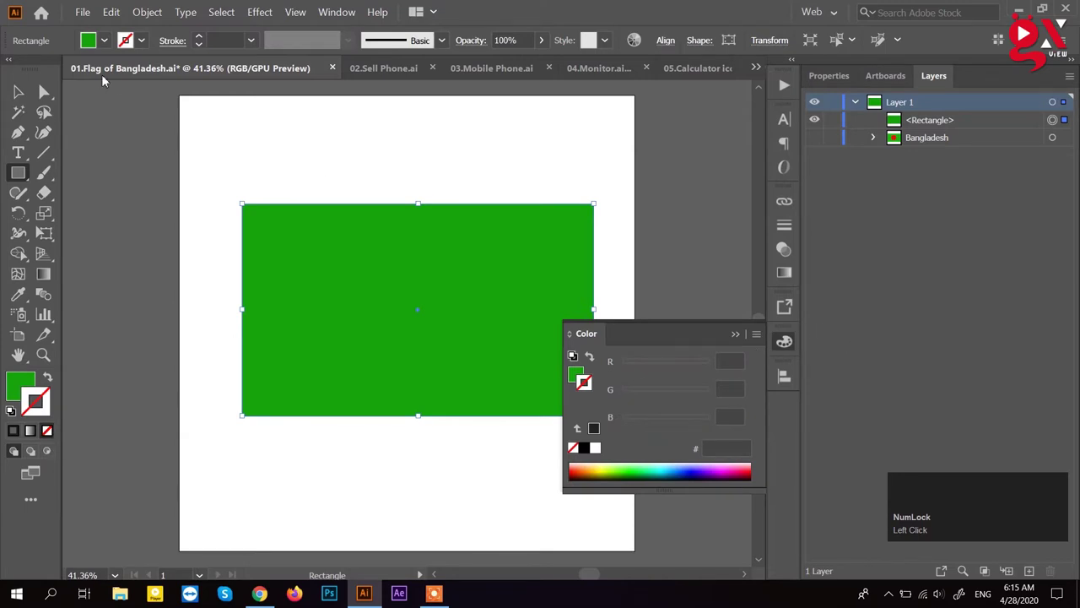
click(34, 92)
click(741, 338)
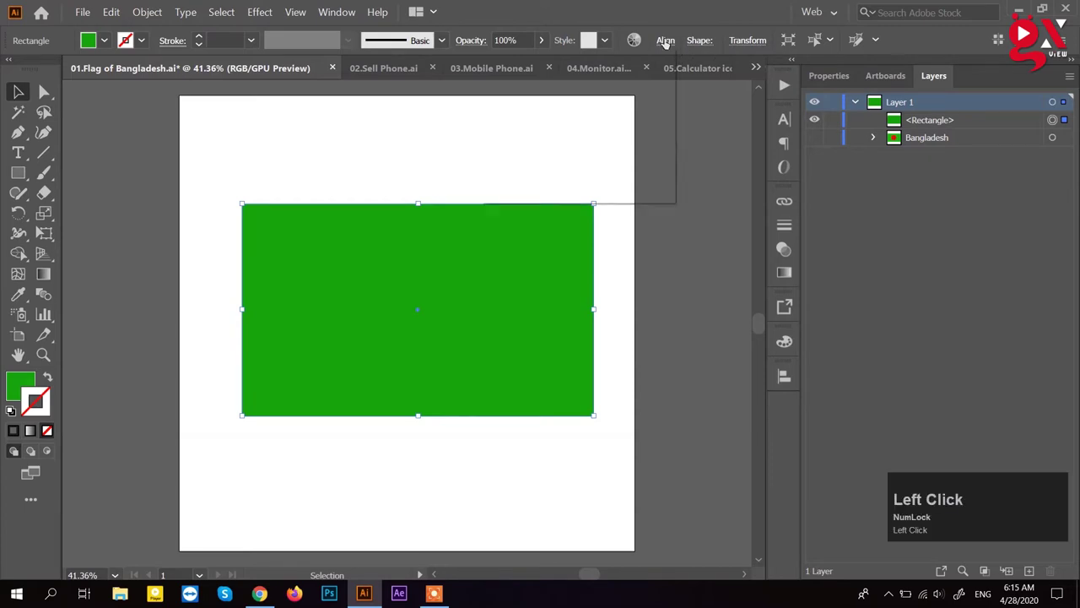
Step: Centre the green rectangle horizontally and vertically on the artboard
click(670, 190)
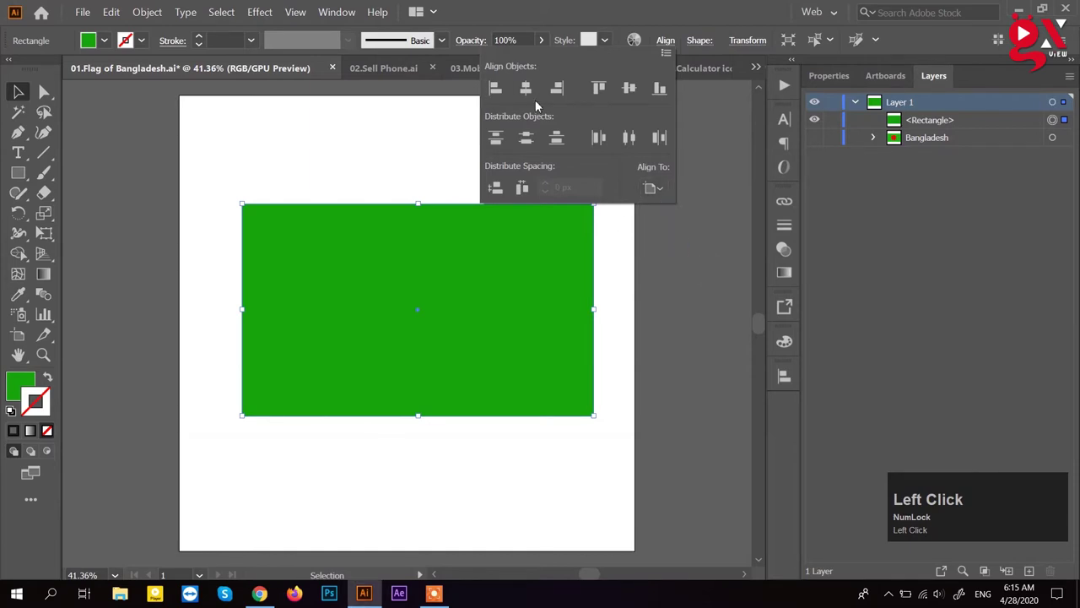
click(535, 97)
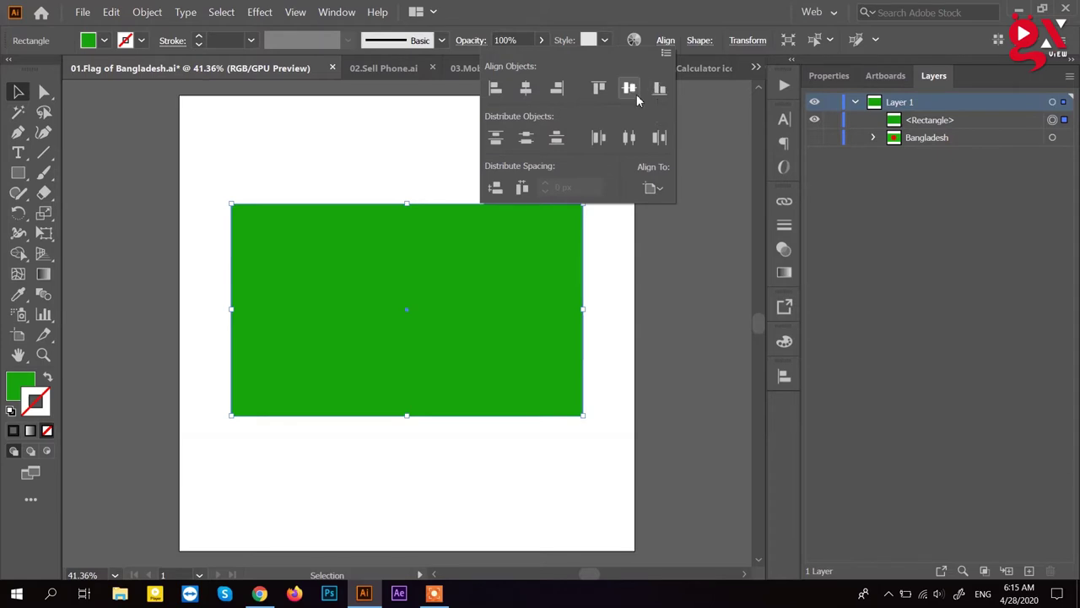
click(641, 100)
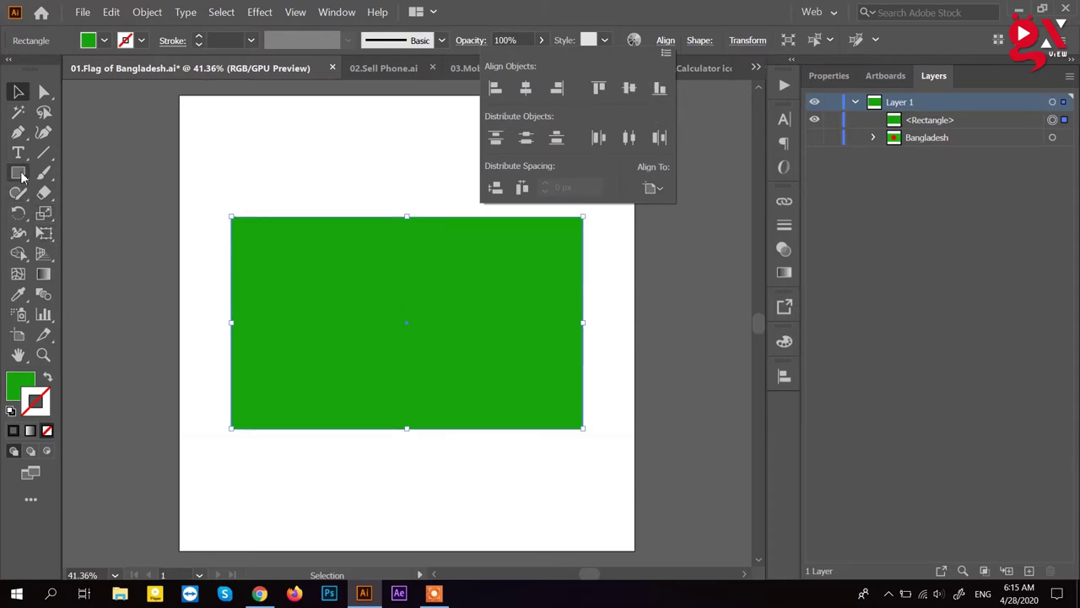
Step: Switch from the Rectangle Tool to the Ellipse Tool
right_click(25, 177)
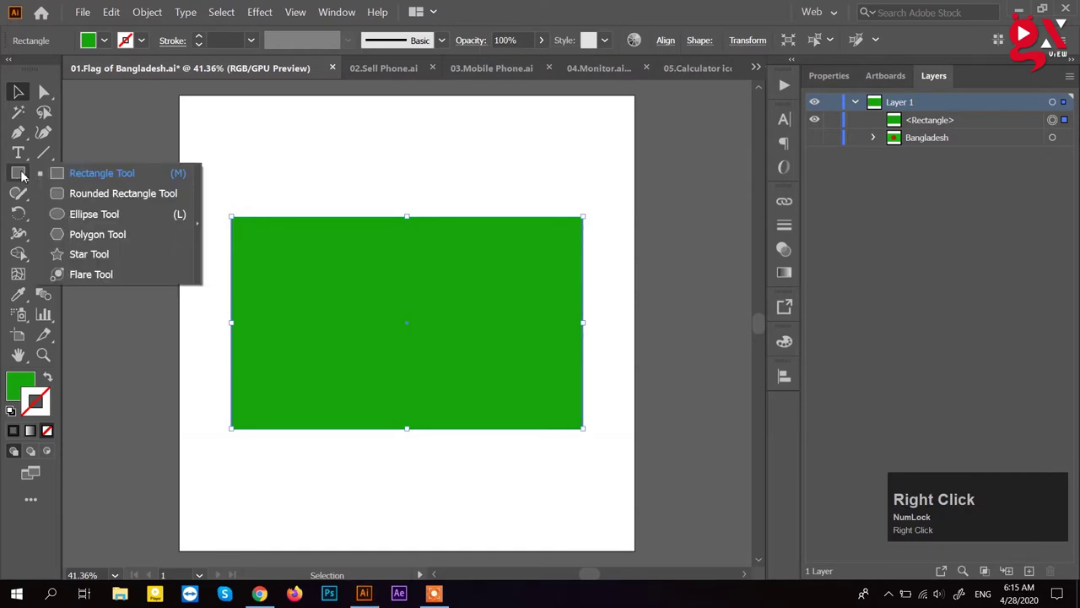
click(89, 221)
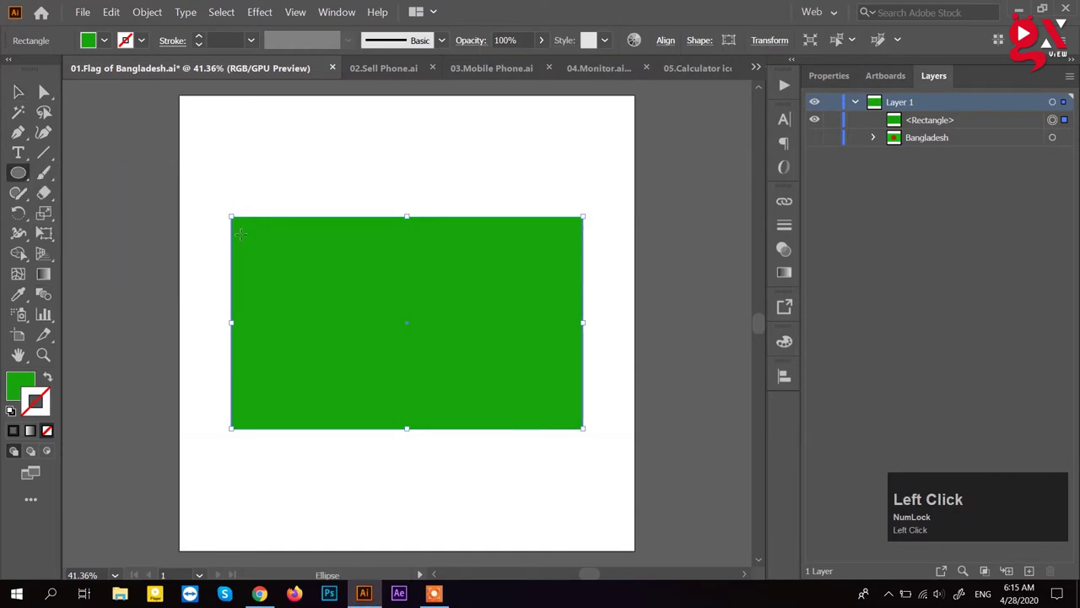
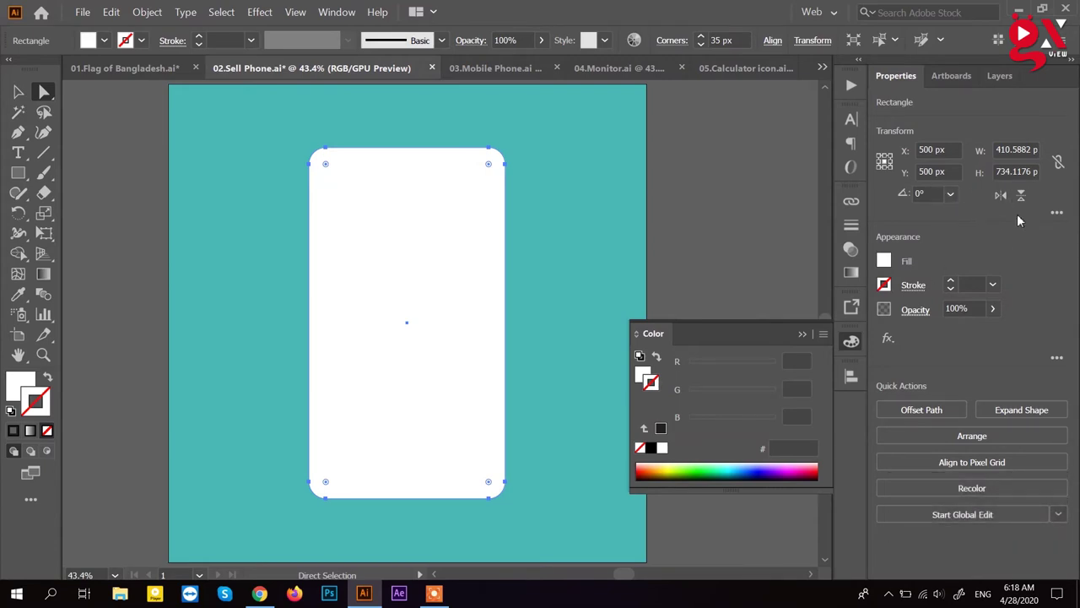
Step: Reveal the rounded rectangle's corner radius settings in Transform, all corners at 35 px
click(1060, 217)
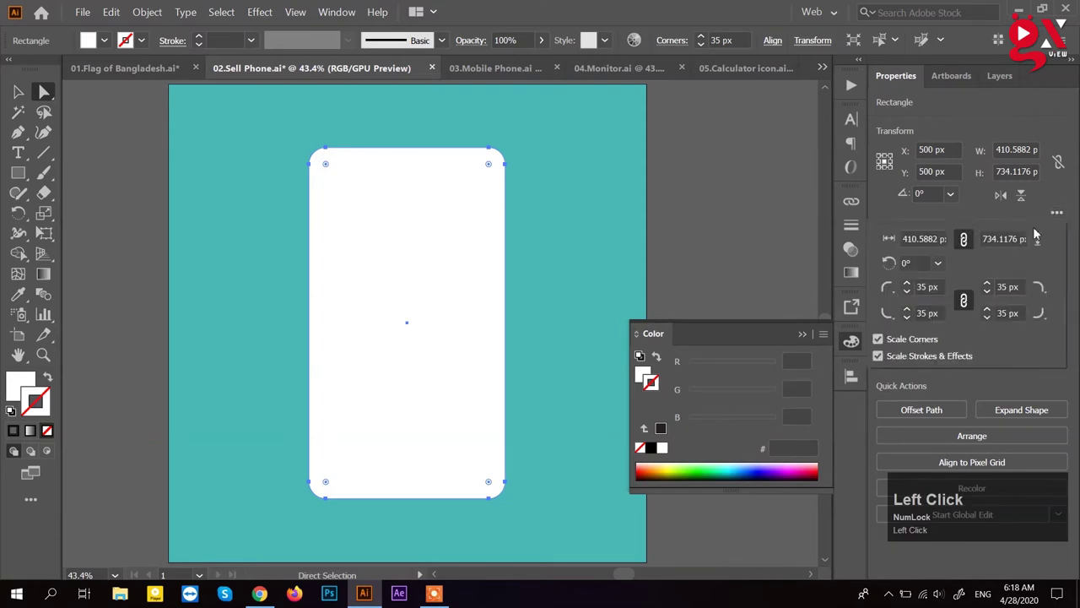
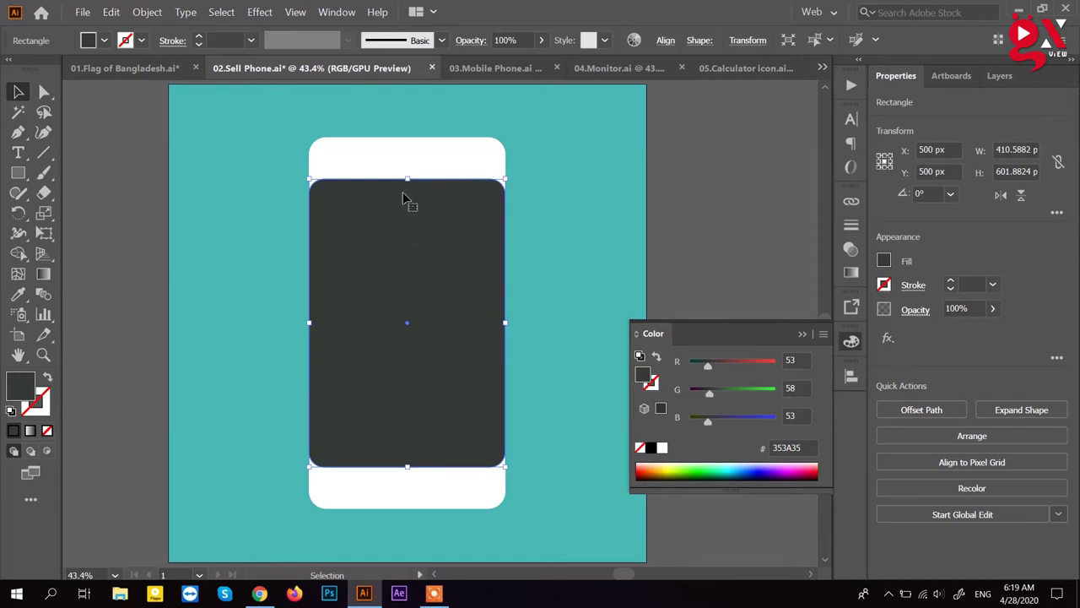
Step: Square the screen rectangle's corners and stretch it slightly taller
key(alt+Num_Lock)
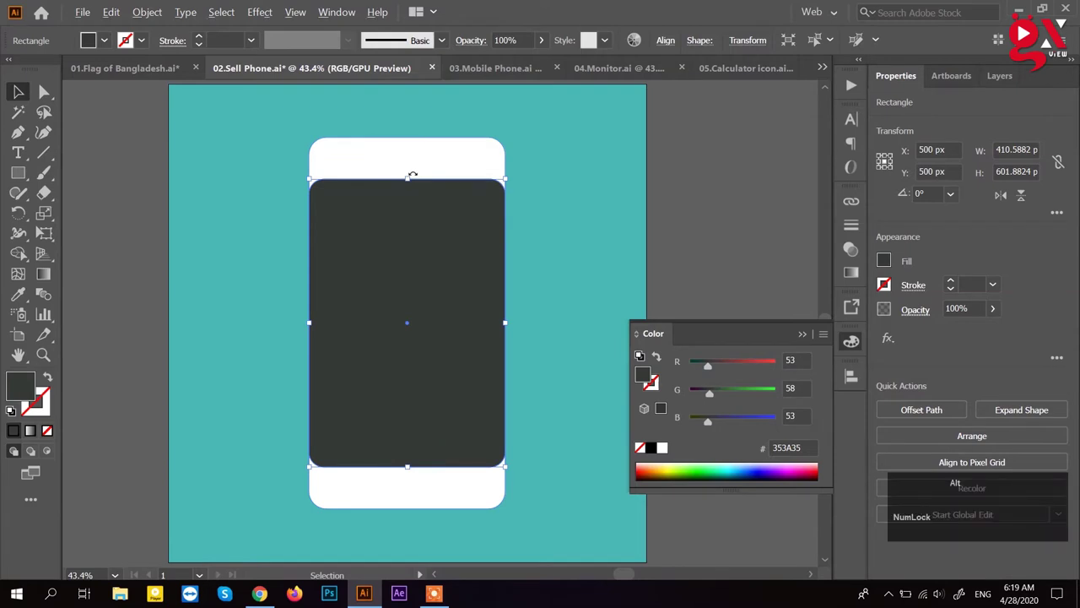
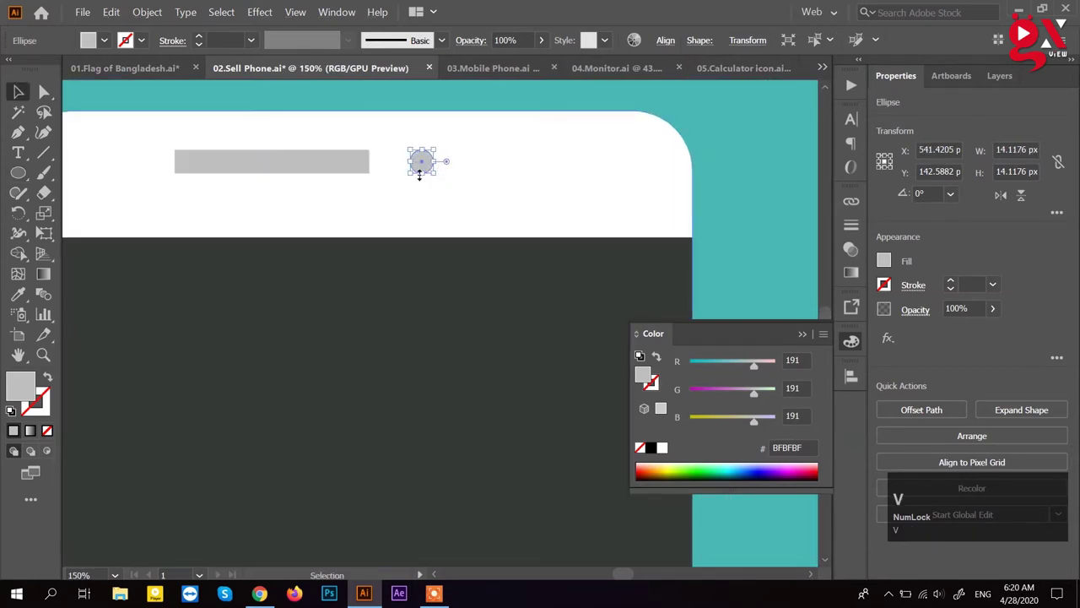
Step: Zoom out to the whole phone and undo the misaligned speaker bar and circle
key(shift+Left)
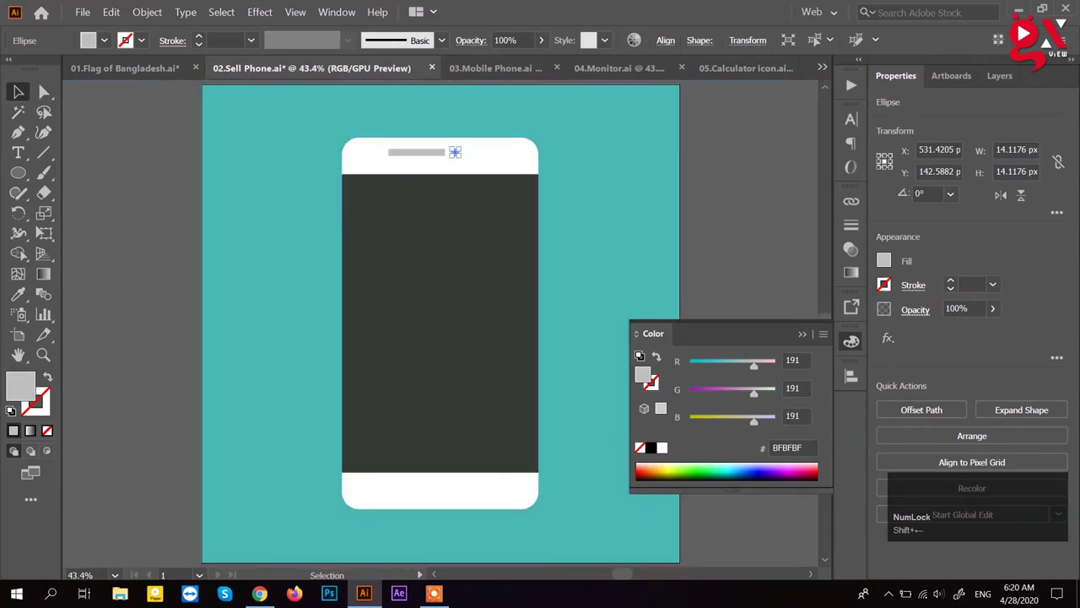
click(35, 102)
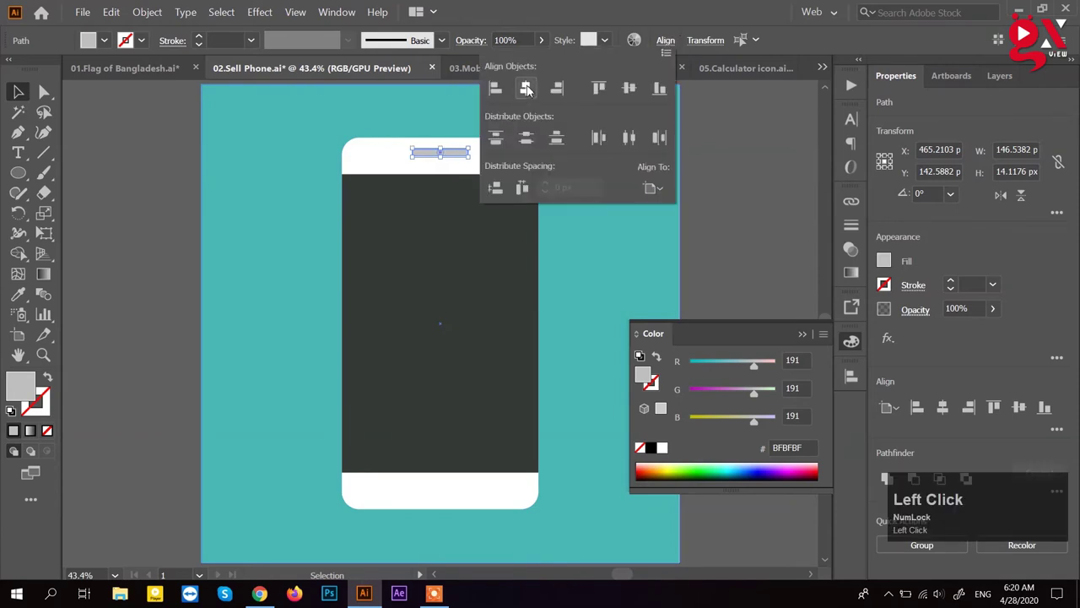
key(ctrl+z)
key(ctrl+z)
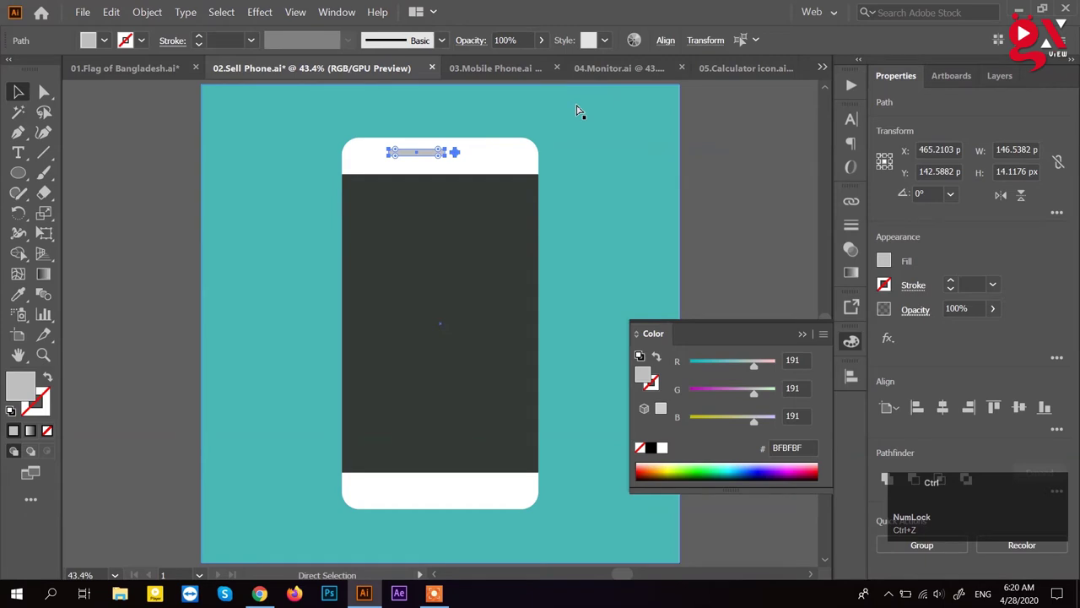
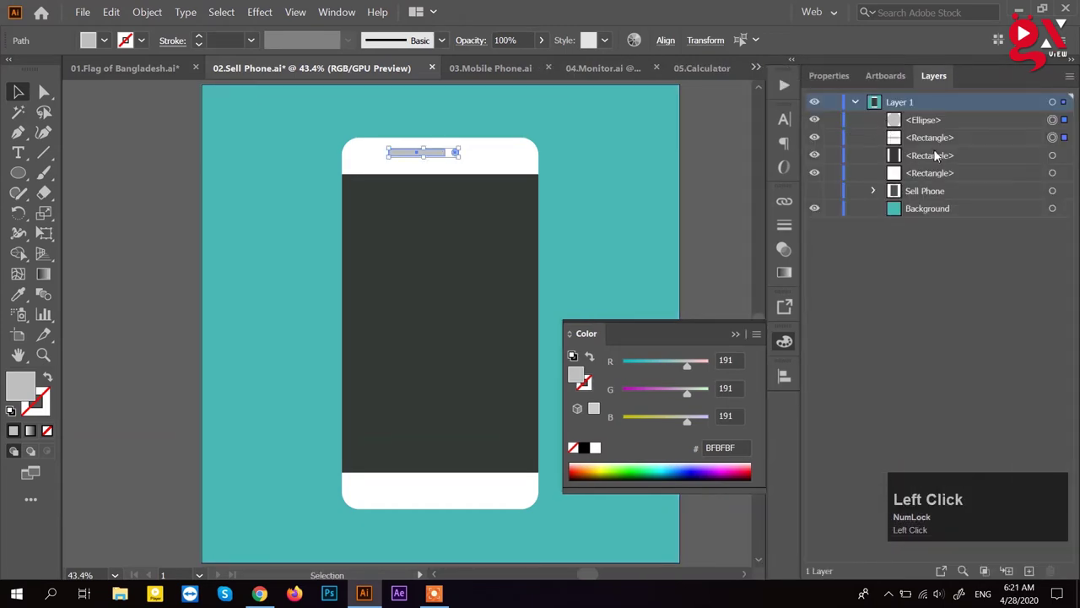
Step: Group the speaker bar and circle, then add the phone body to the selection
key(ctrl+g)
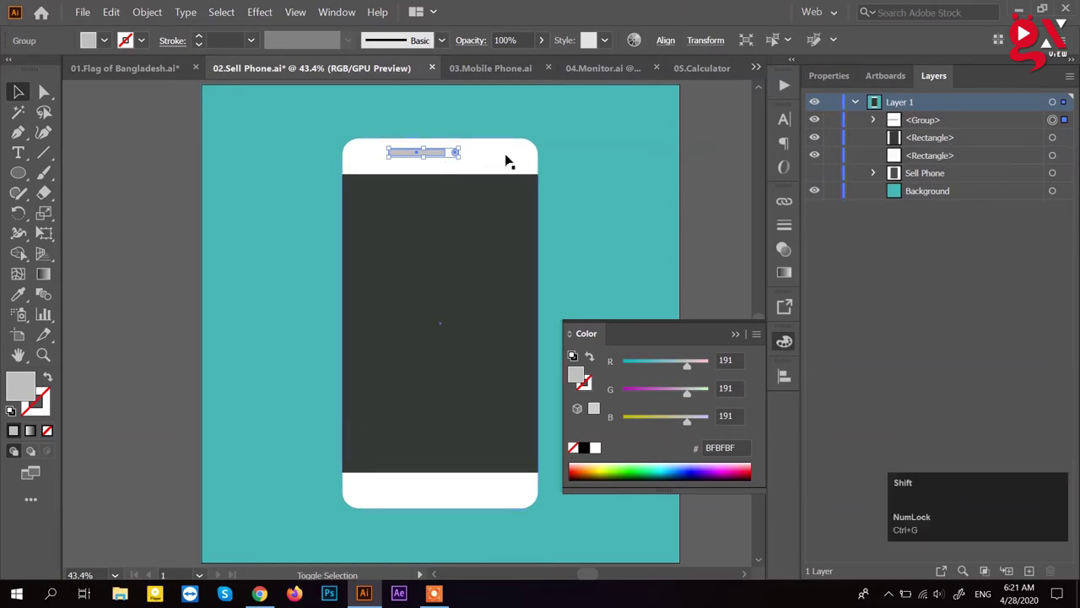
click(509, 155)
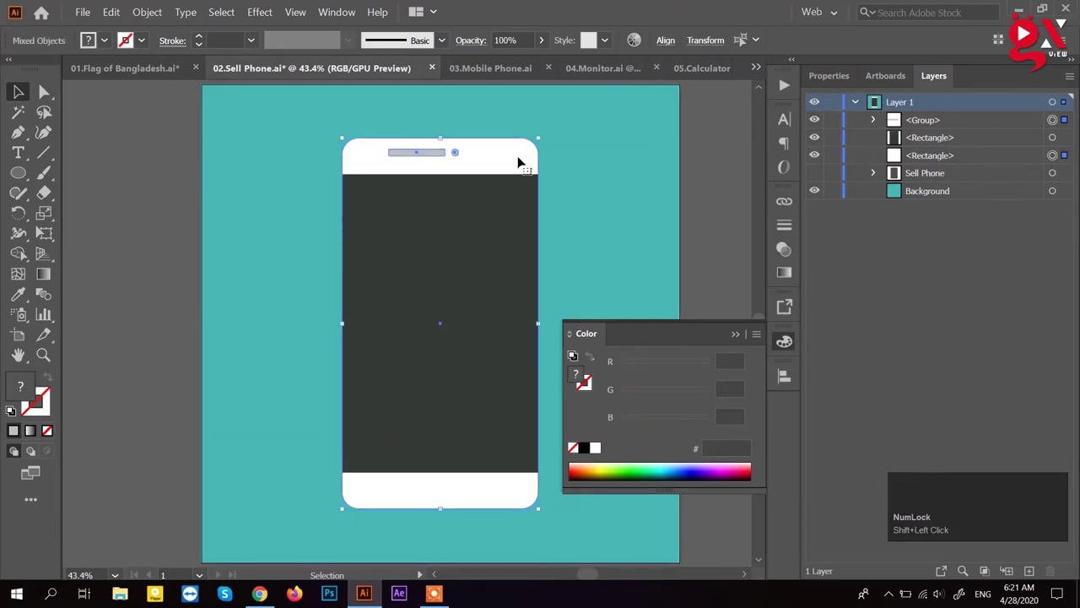
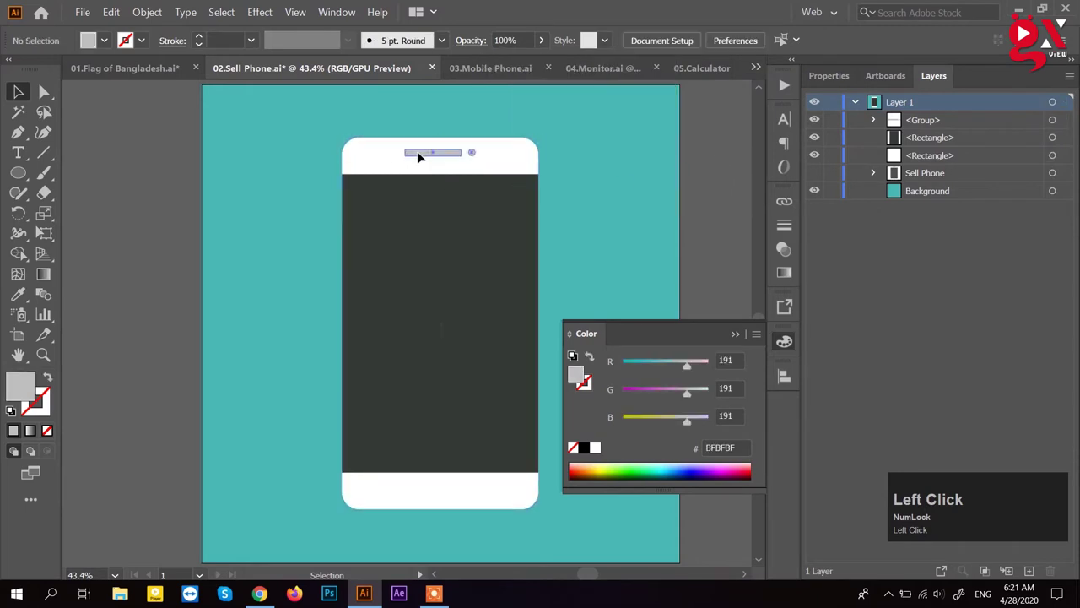
Step: Start an exact-size home button circle with the Ellipse tool
key(Down)
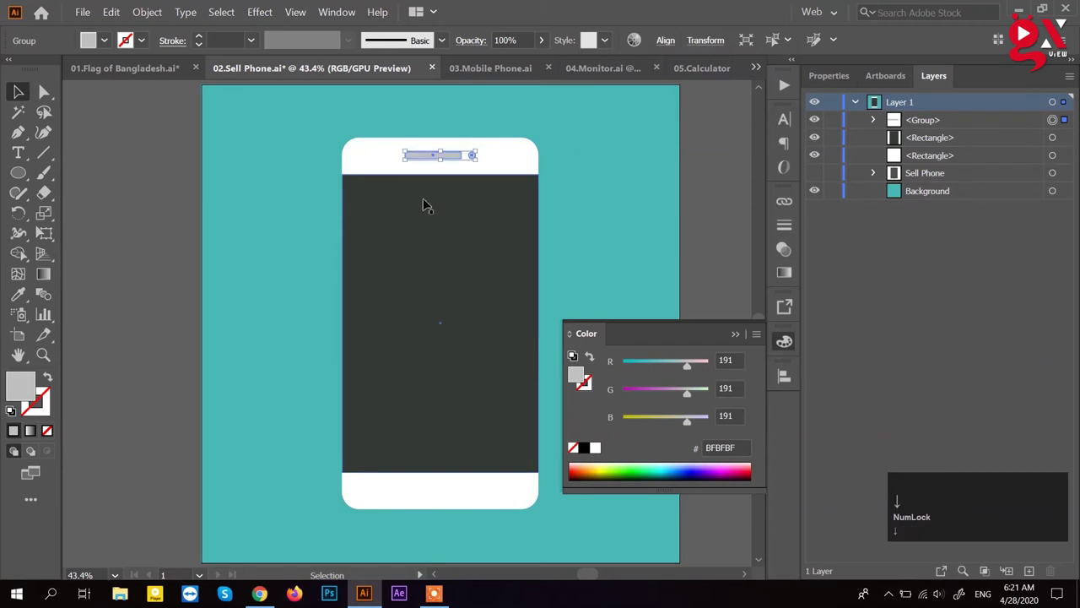
click(601, 200)
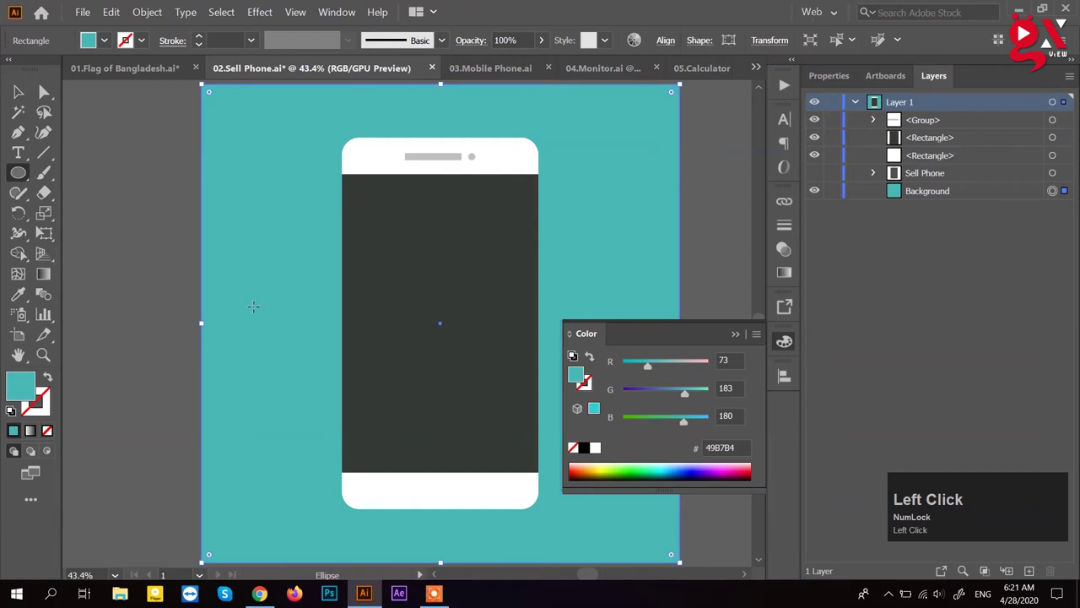
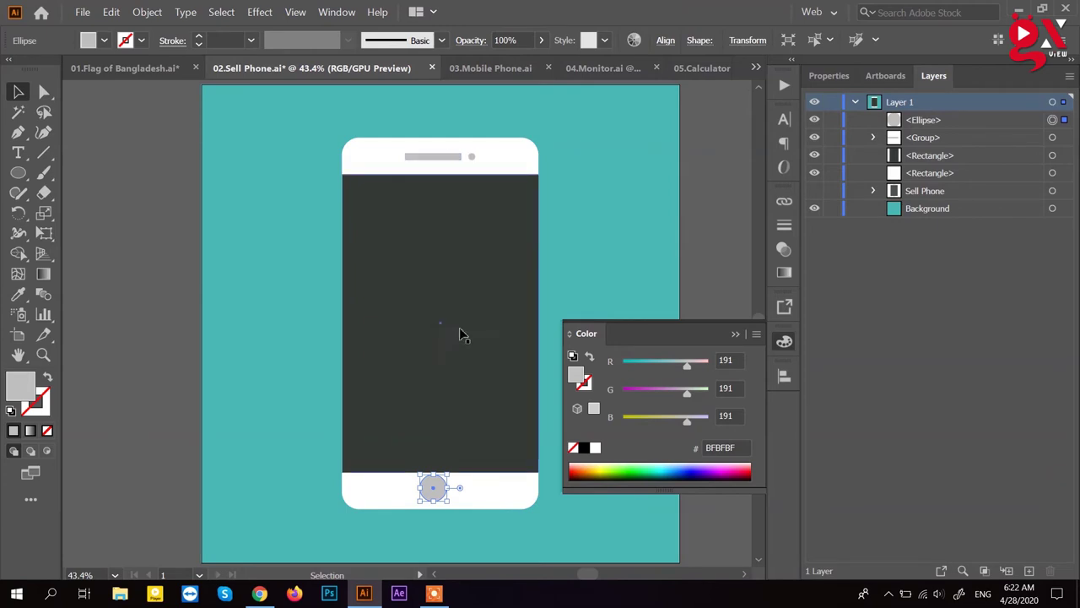
Step: Centre the home button circle horizontally on the bottom strip and deselect everything
scroll(up, 3)
click(505, 465)
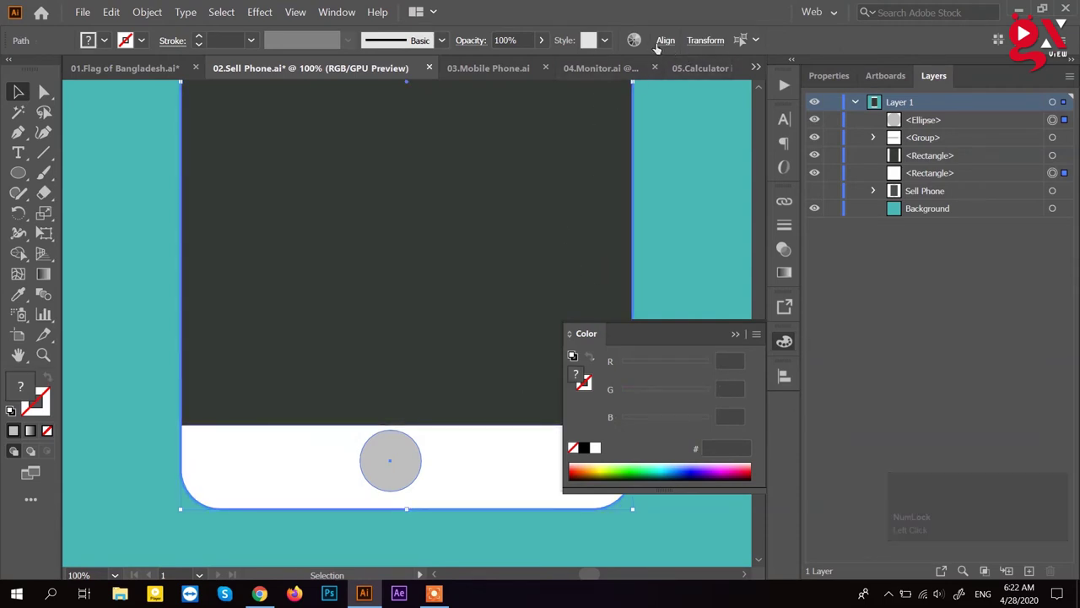
click(672, 47)
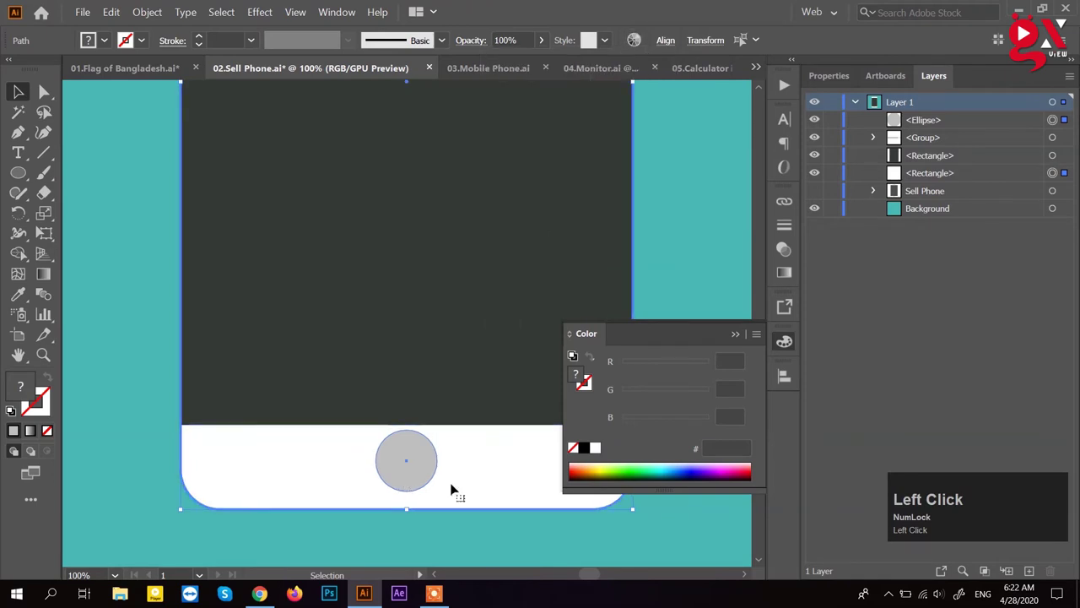
key(Down)
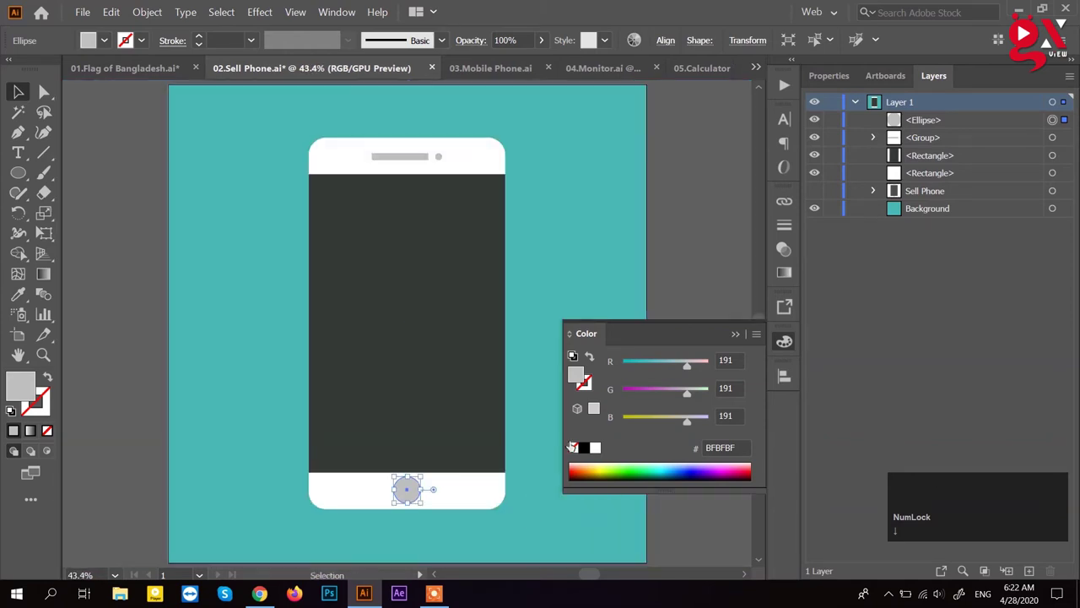
click(670, 169)
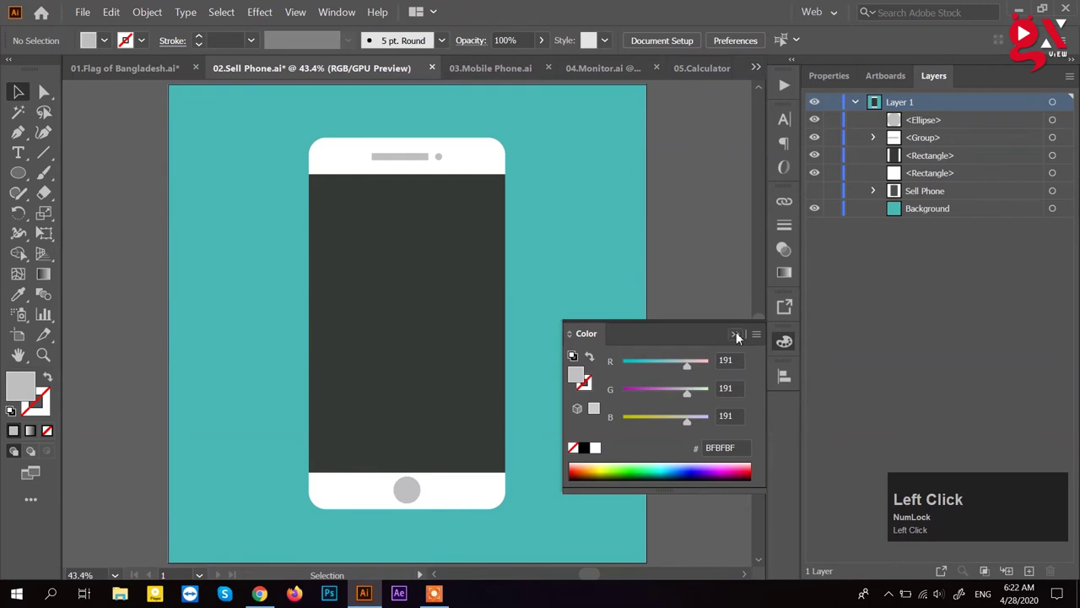
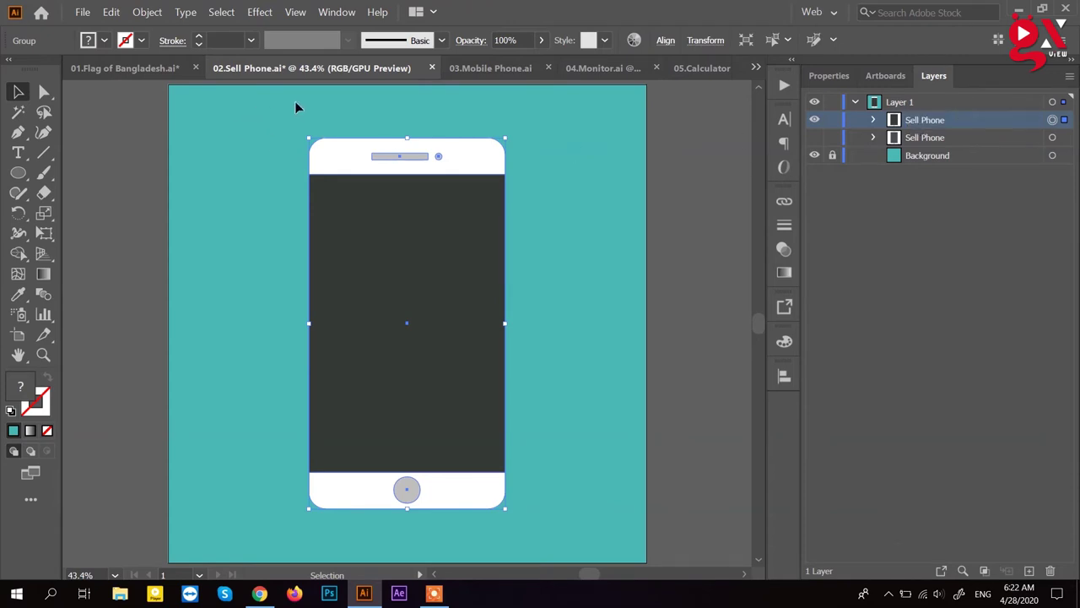
Step: Switch to the 03.Mobile Phone.ai document
click(495, 70)
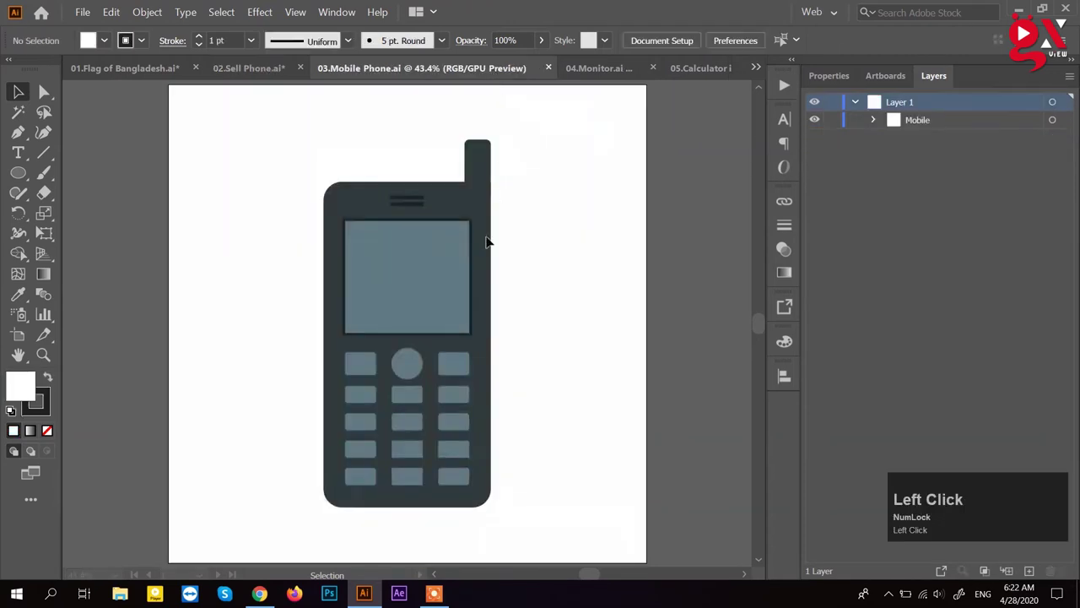
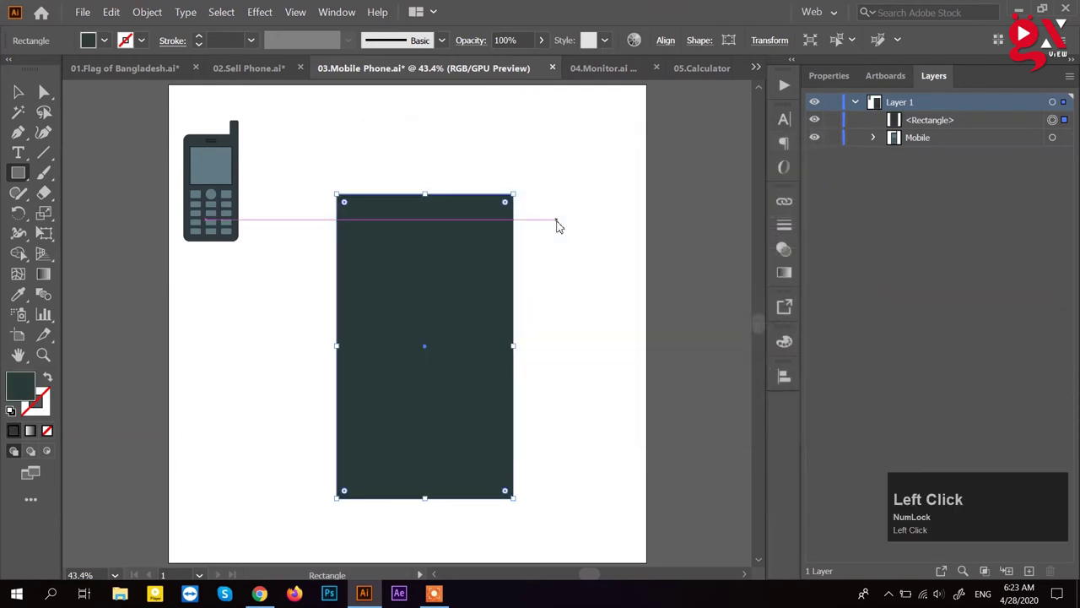
Step: Round the corners of the tall dark phone-body rectangle with the Direct Selection corner radius
key(a)
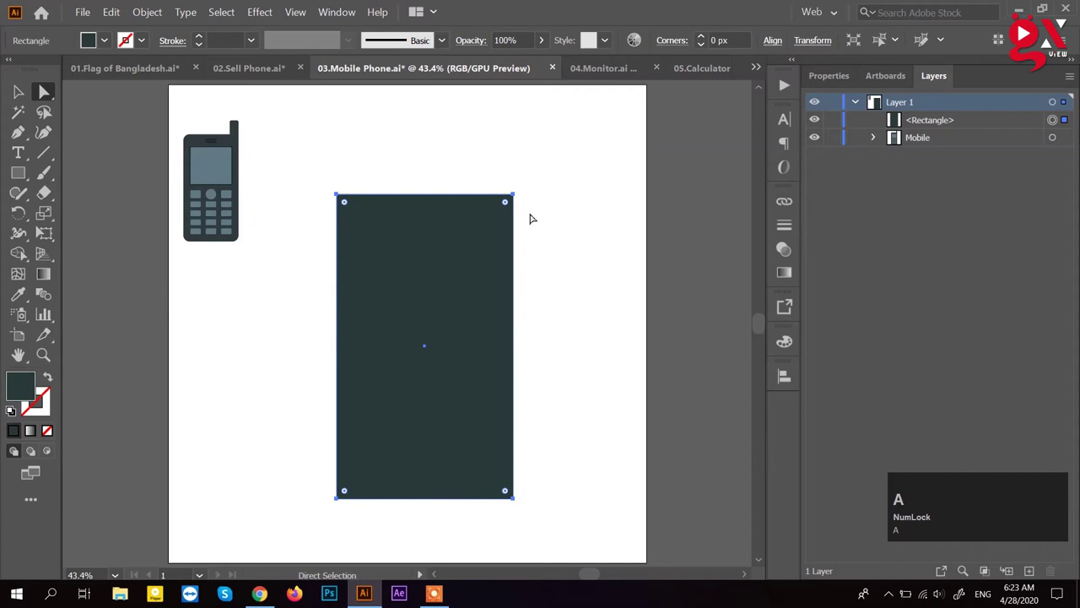
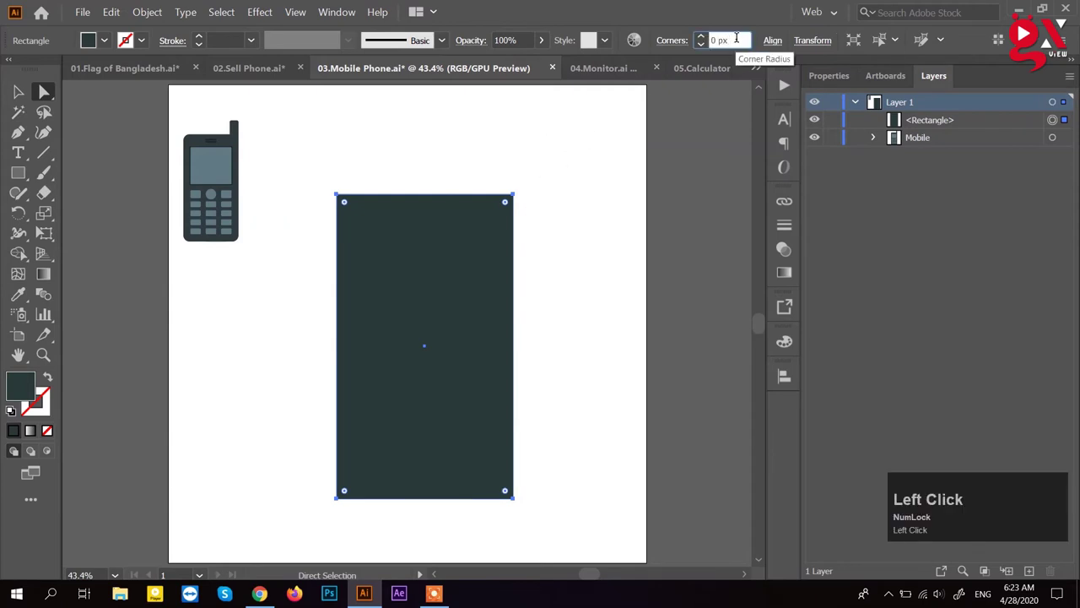
key(BackSpace)
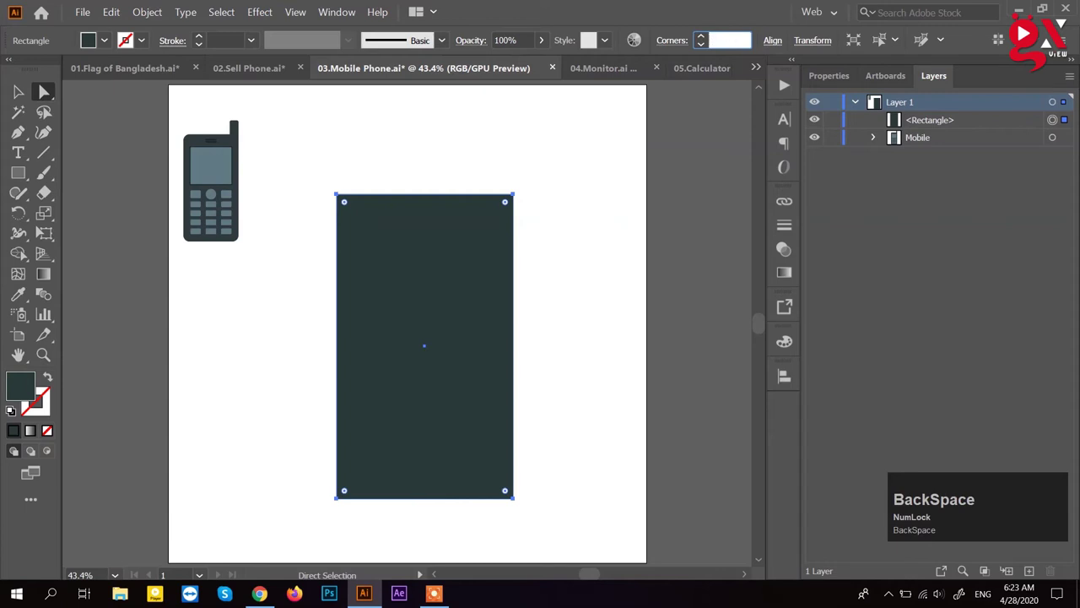
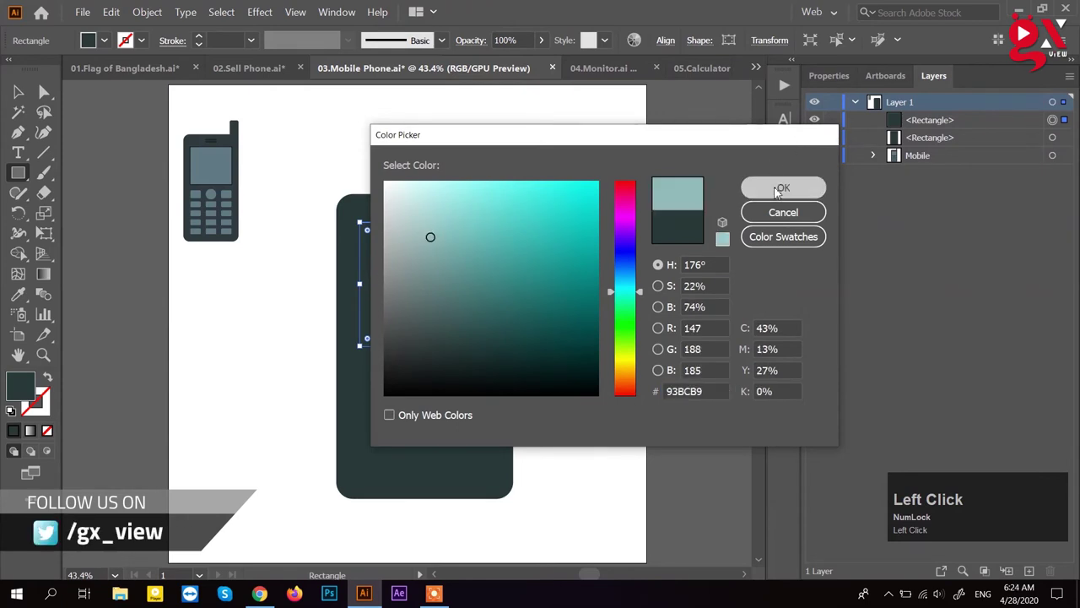
Step: Confirm the #93BCB9 teal screen fill and centre the screen horizontally on the phone body
key(v)
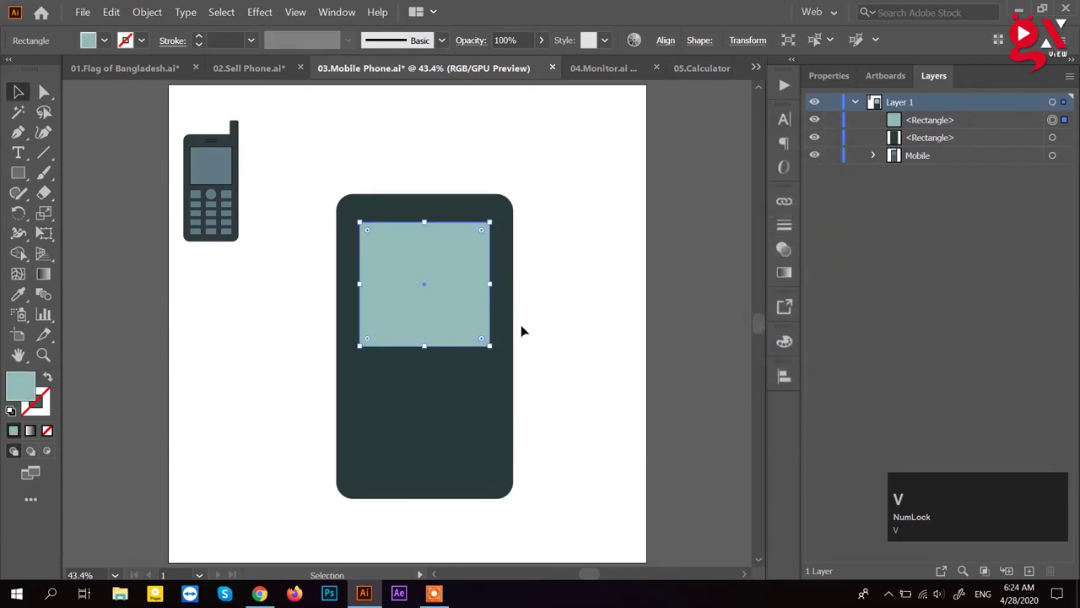
click(487, 402)
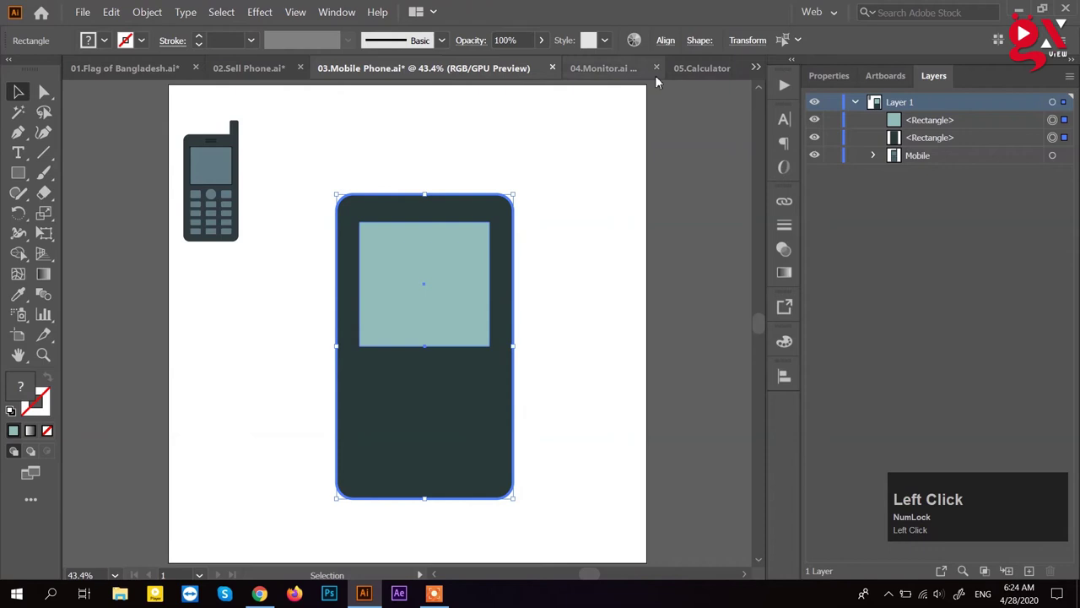
click(671, 50)
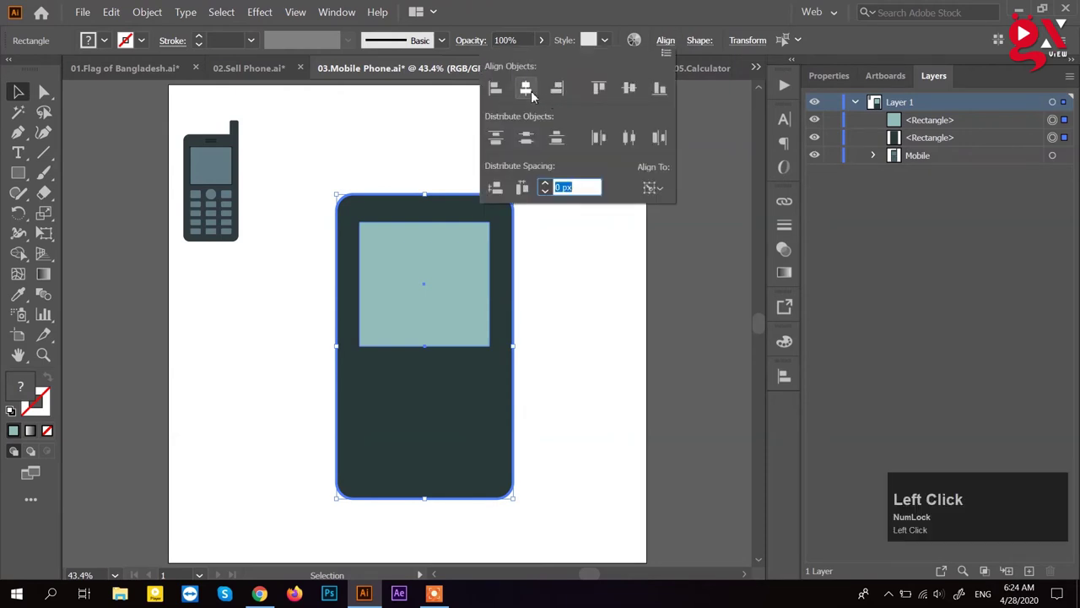
click(525, 93)
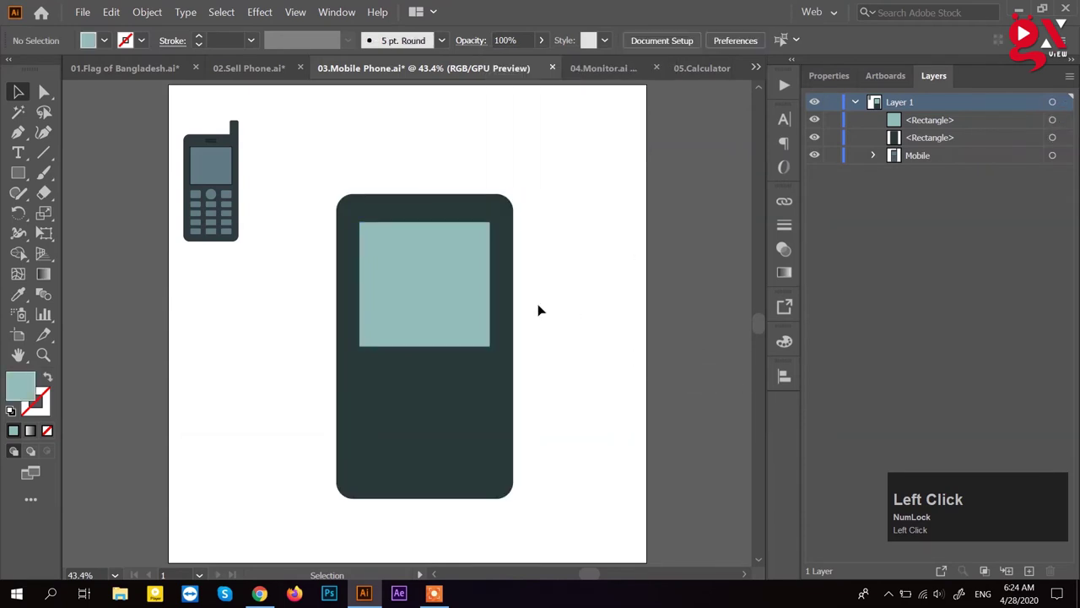
Step: Copy the pale teal screen rectangle for a stacked duplicate
scroll(up, 3)
click(436, 297)
key(ctrl+c)
Step: Paste the screen copy in front so a darker teal border can show around the pale centre
key(ctrl+f)
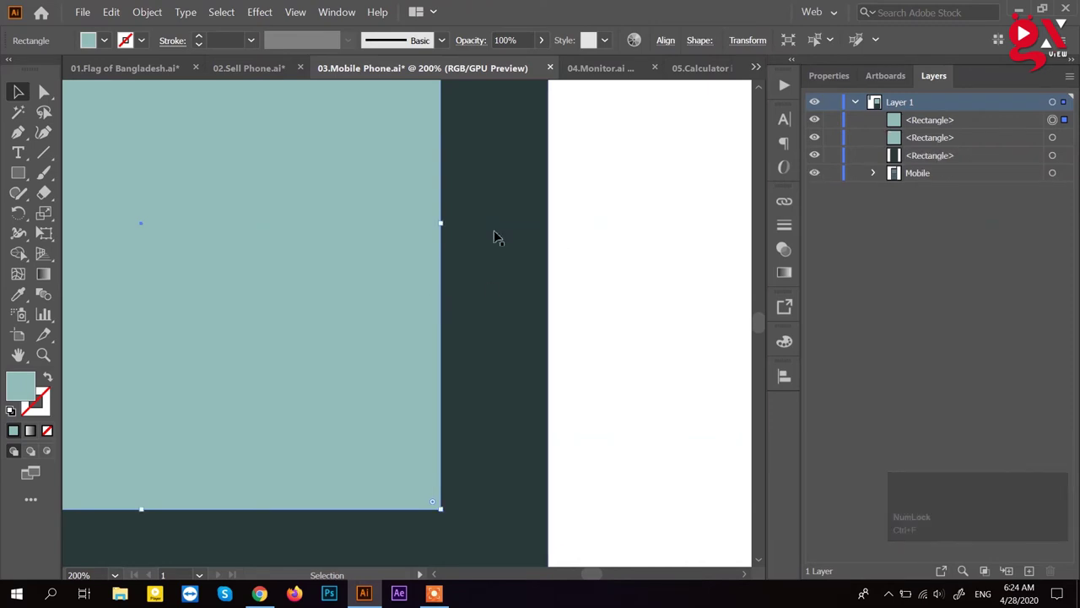
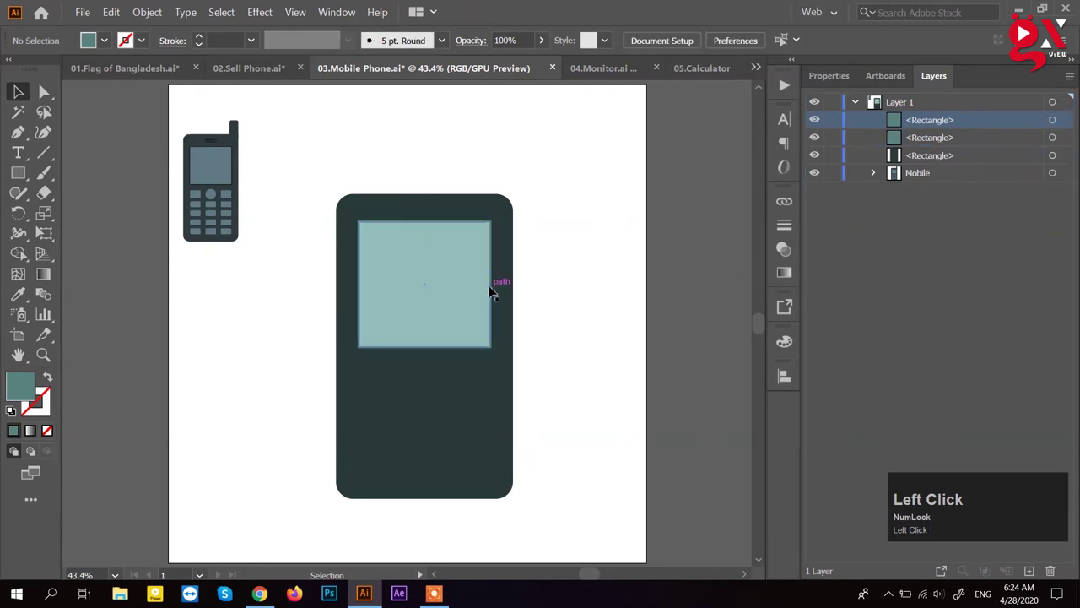
scroll(up, 3)
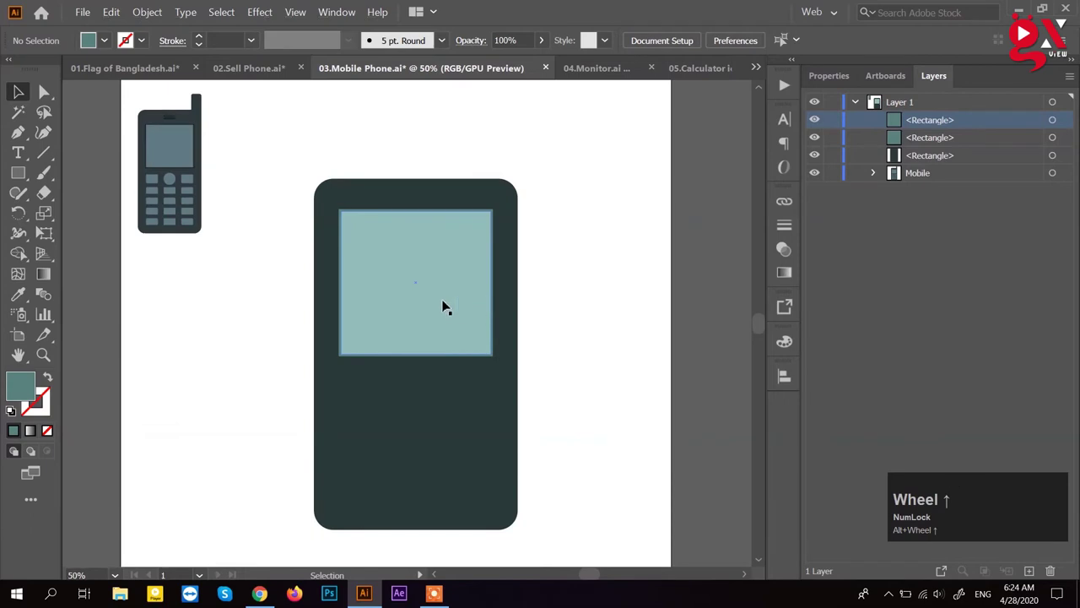
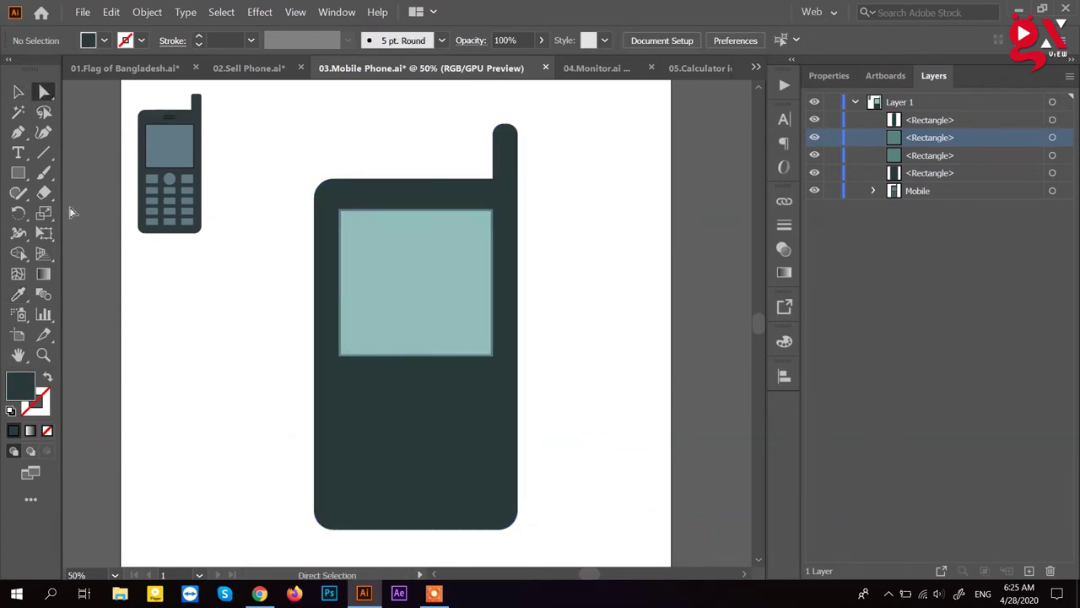
Step: Draw a small light teal key rectangle below the screen at the left of the phone body
click(19, 172)
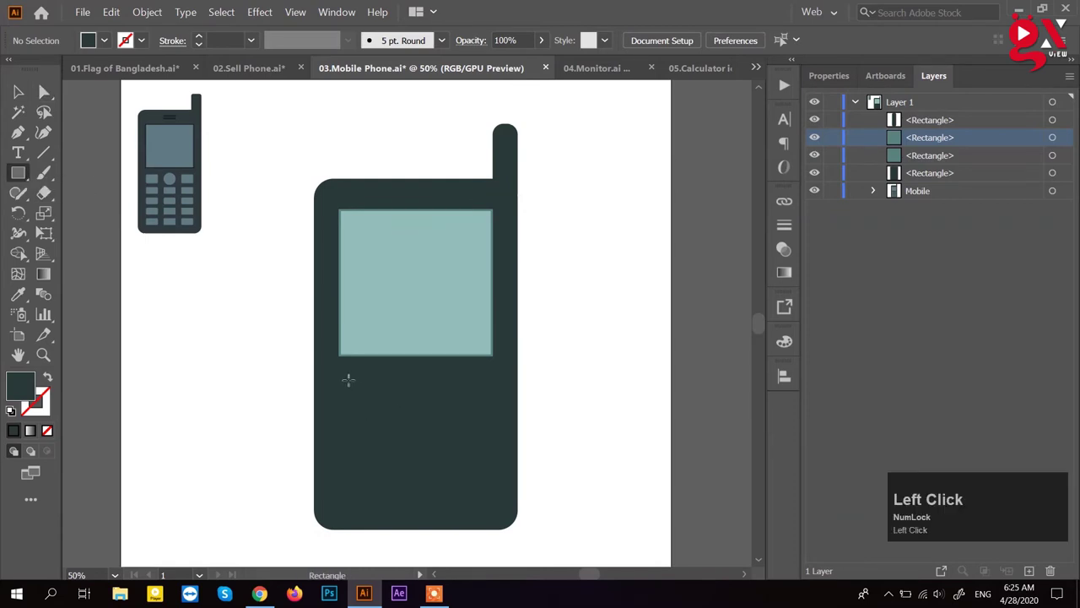
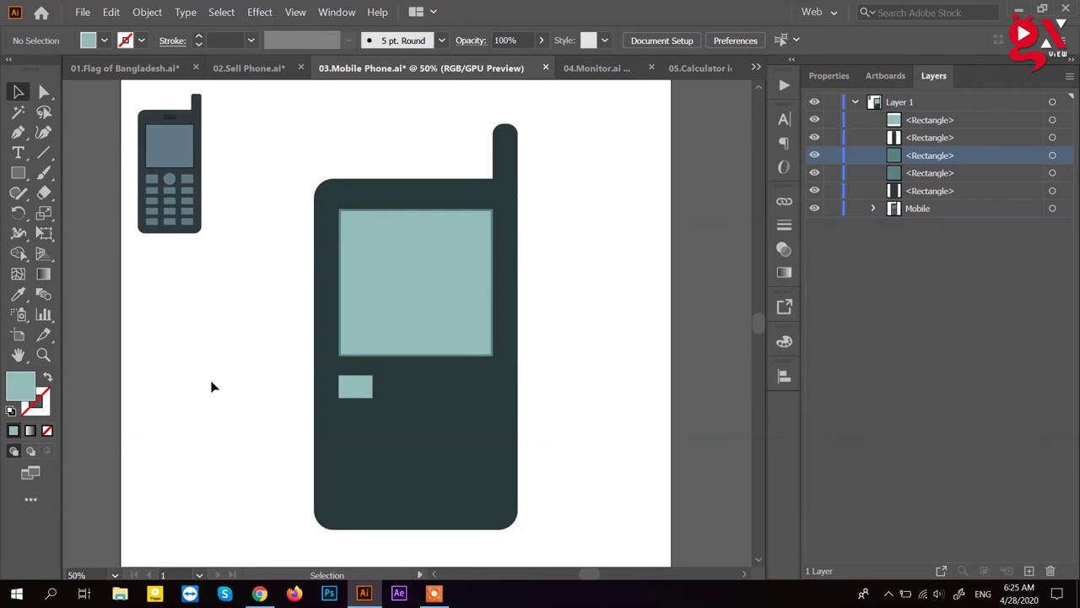
Step: Duplicate the key into a row of three using Alt-drag and Object > Transform > Transform Again
click(360, 388)
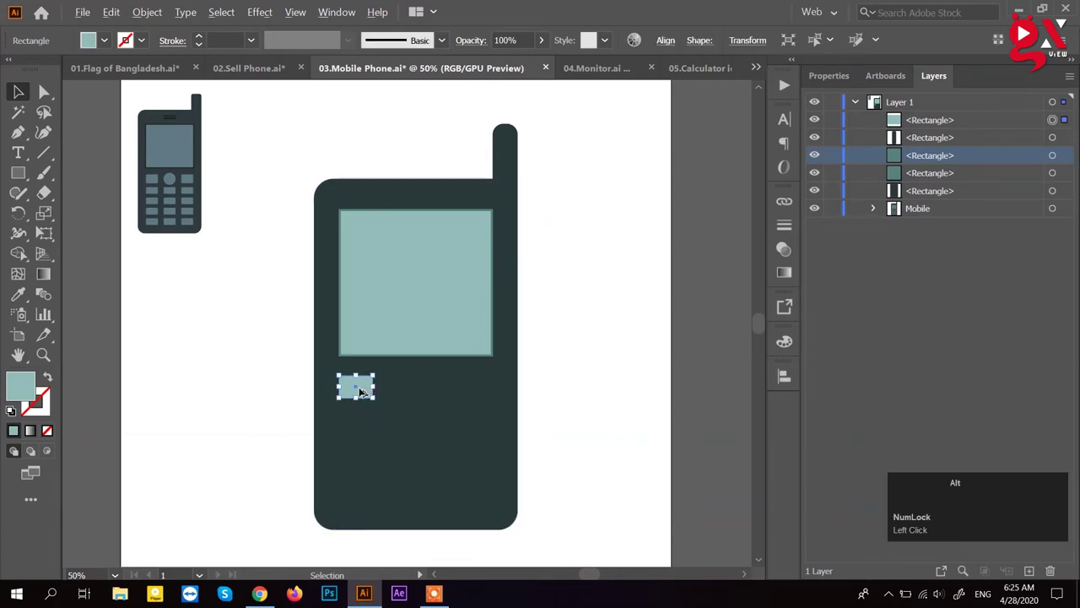
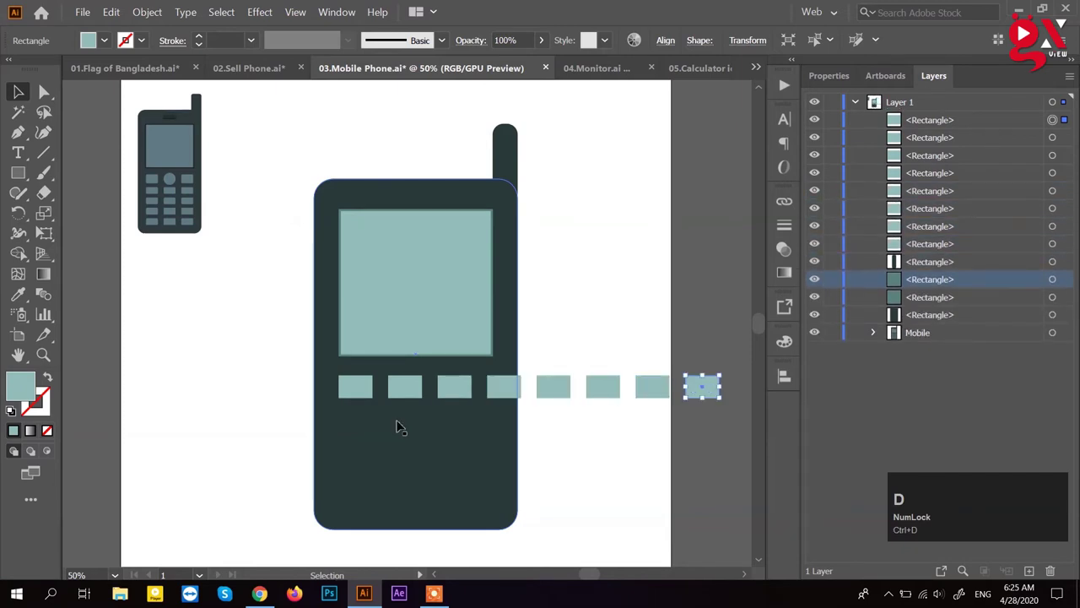
key(ctrl+z)
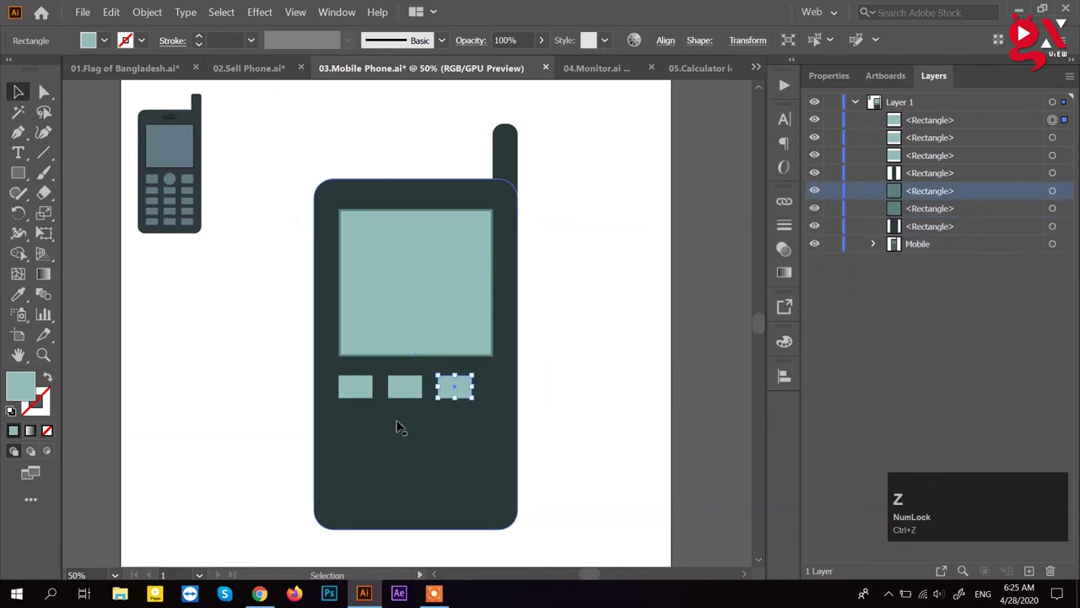
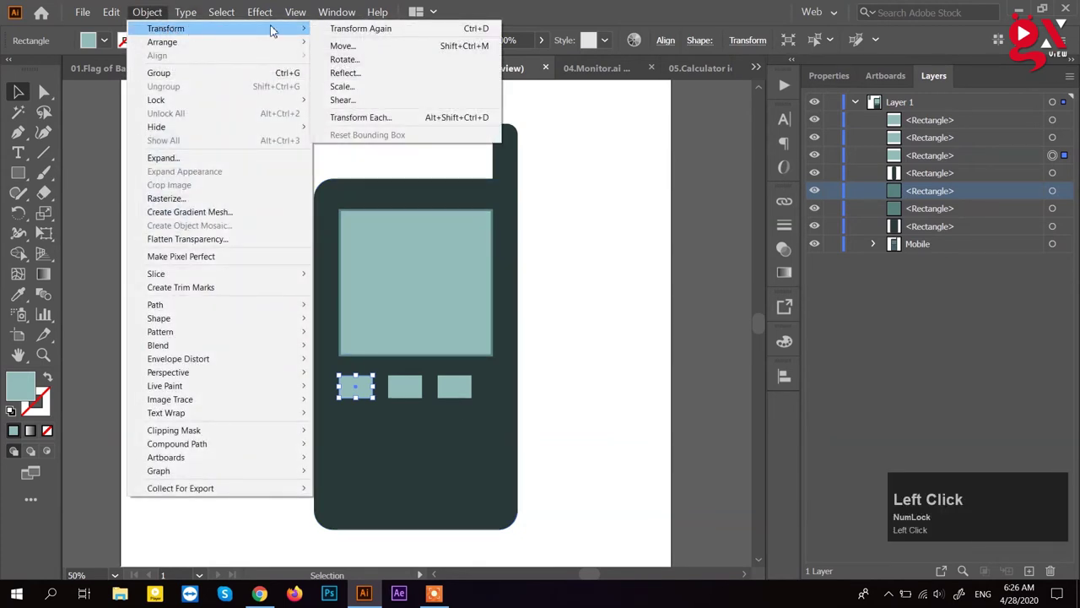
click(399, 44)
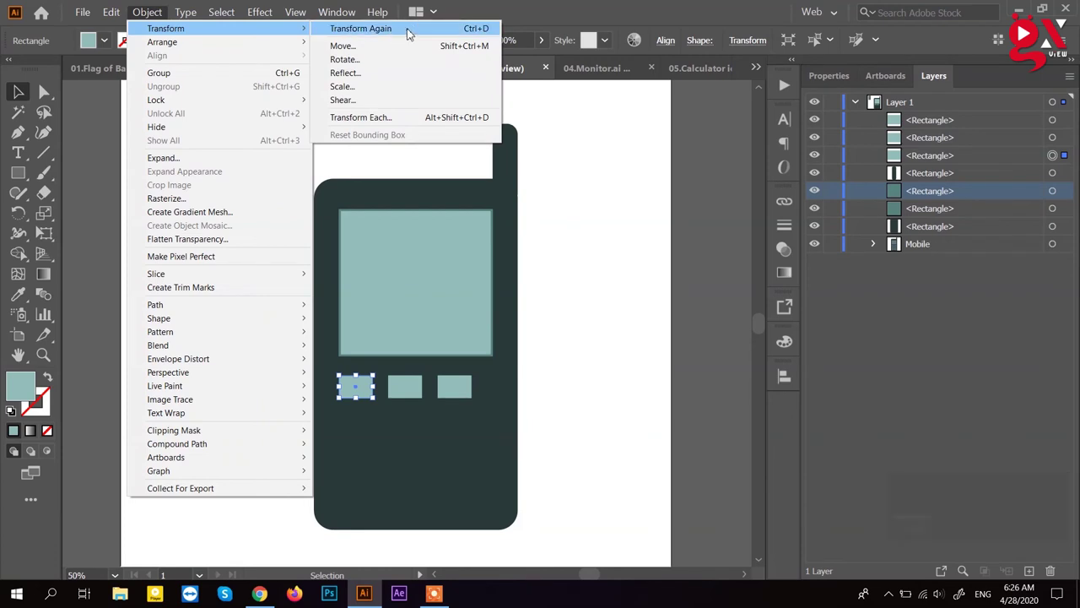
double_click(602, 221)
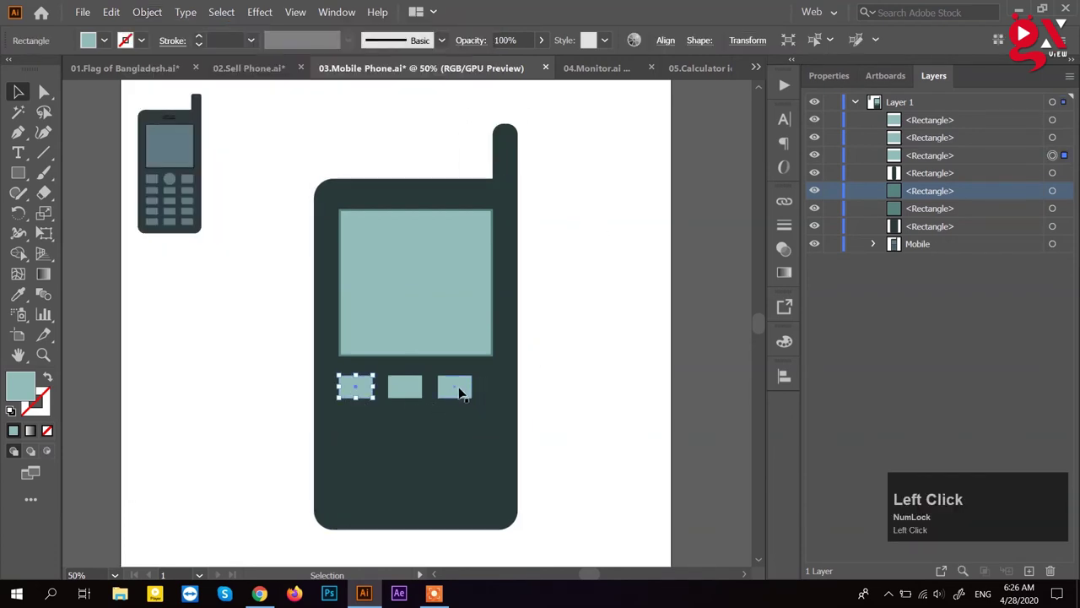
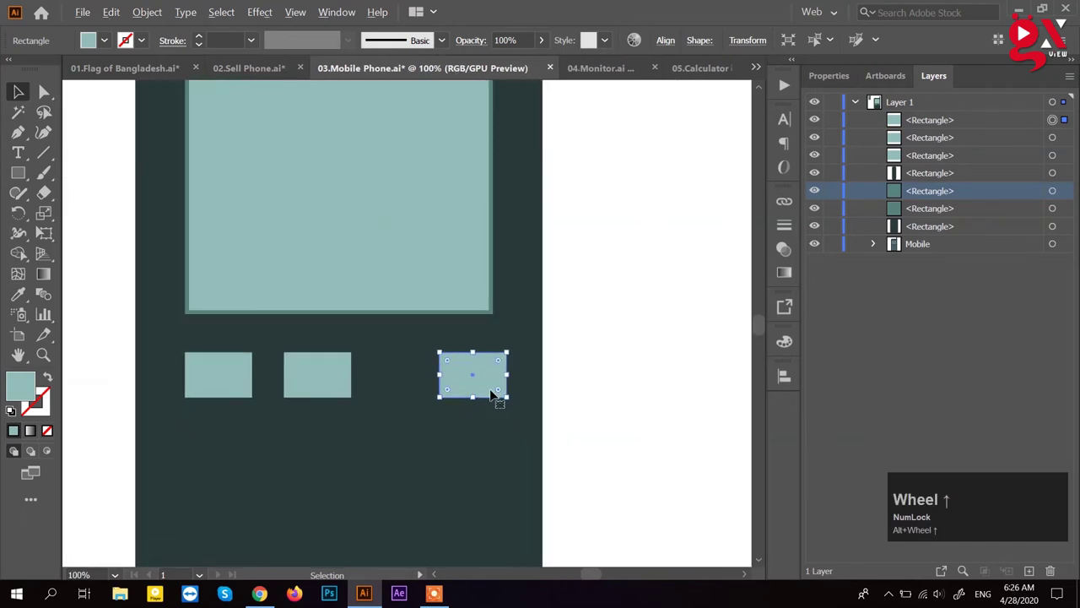
Step: Move the third key to the screen's right edge and distribute the three keys evenly
drag(494, 384, 331, 384)
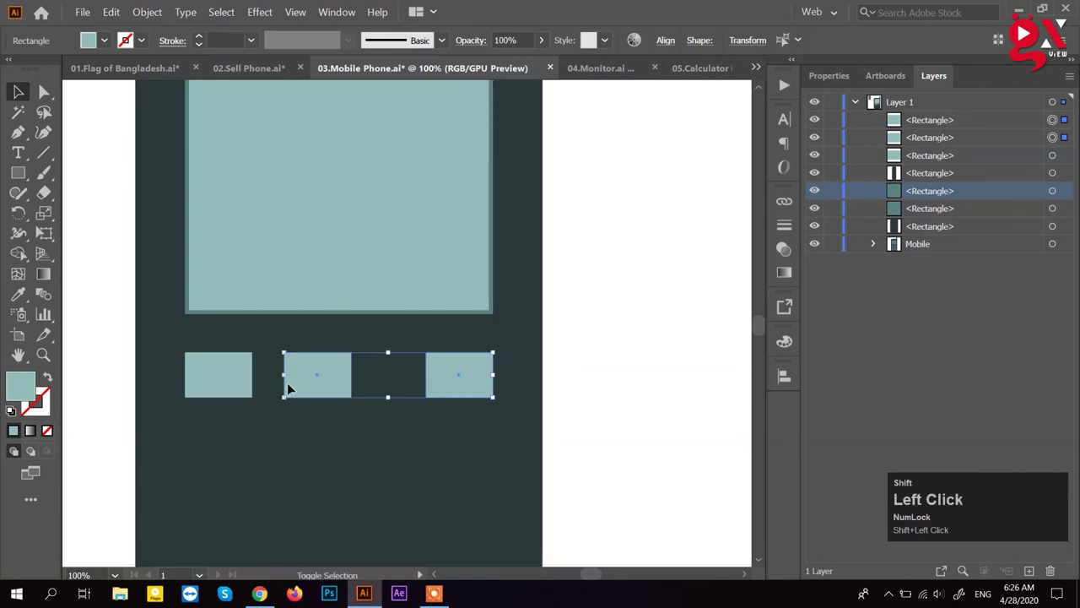
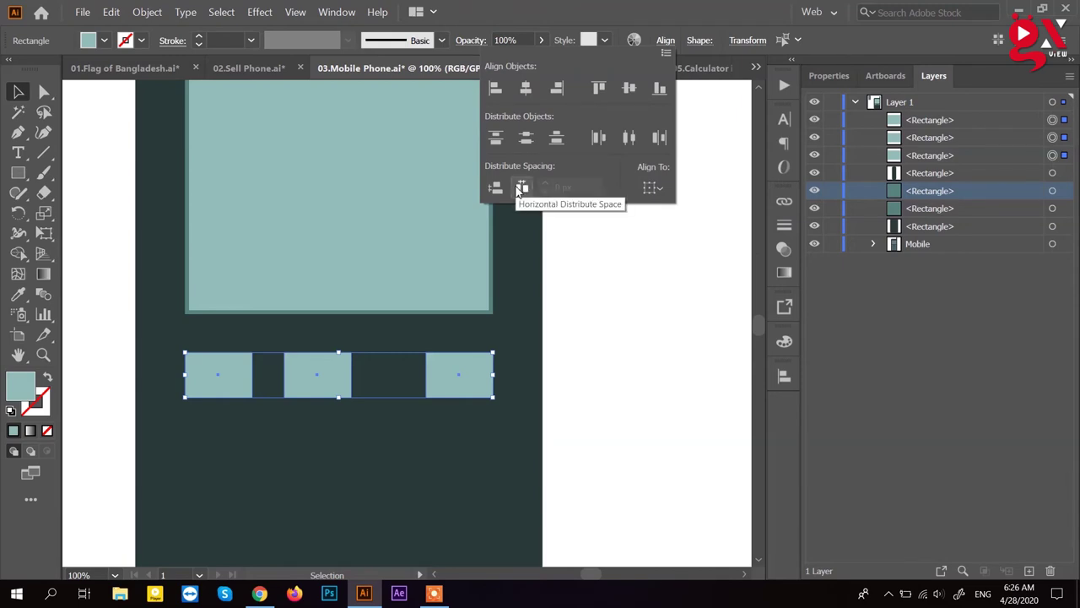
click(520, 192)
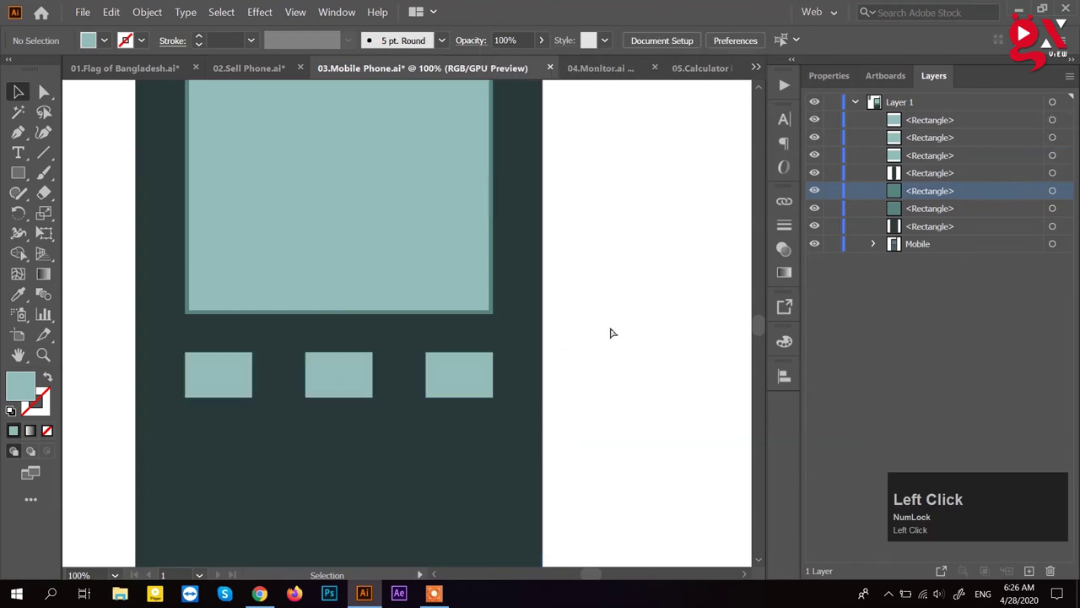
click(482, 371)
Step: Copy the key row down to four rows and nudge the lower three rows downward
click(442, 378)
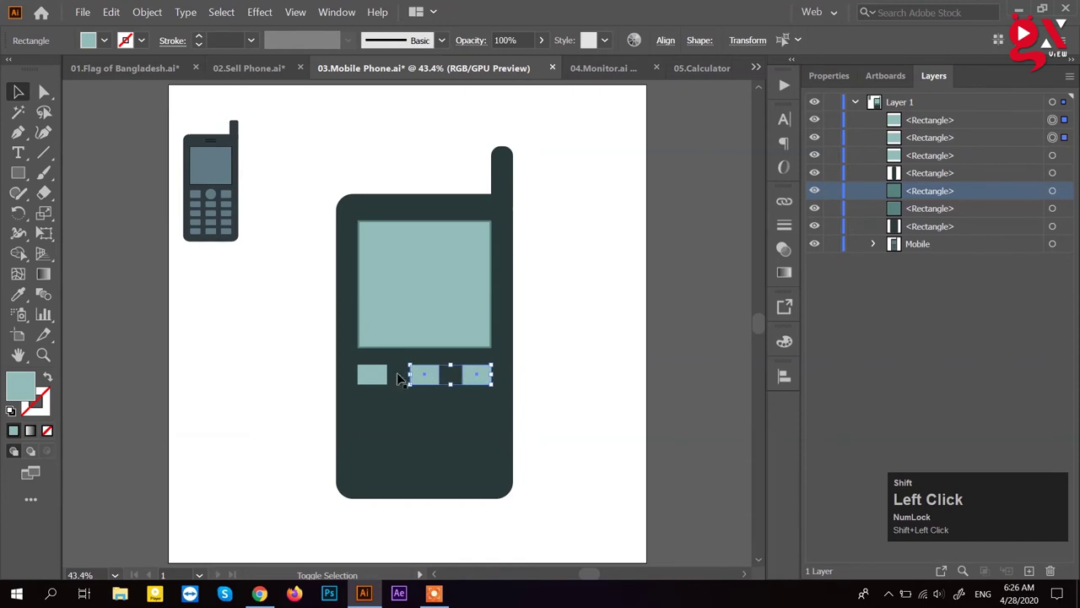
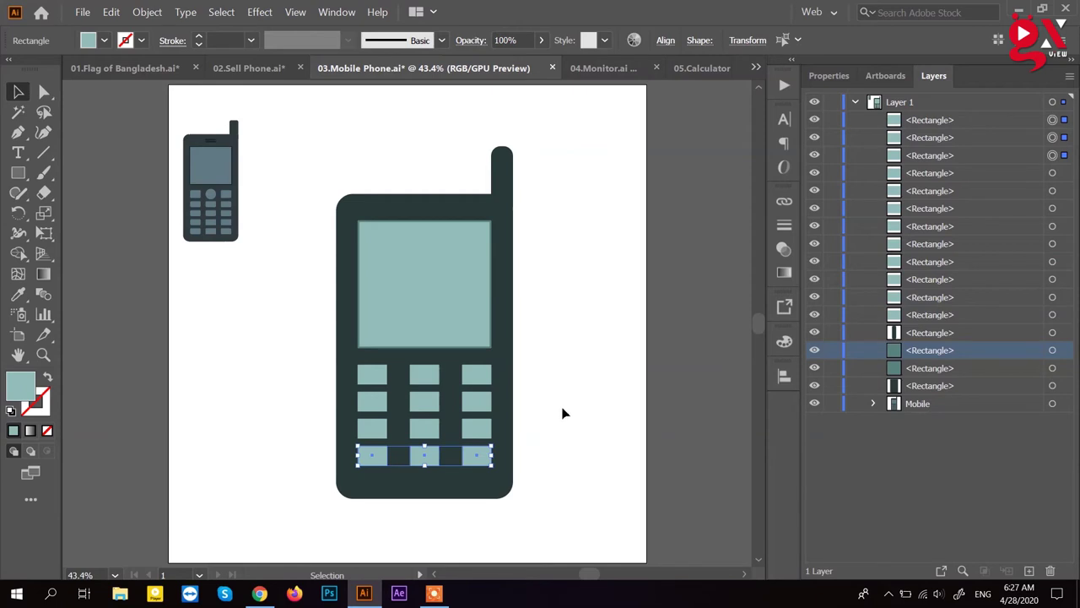
click(494, 434)
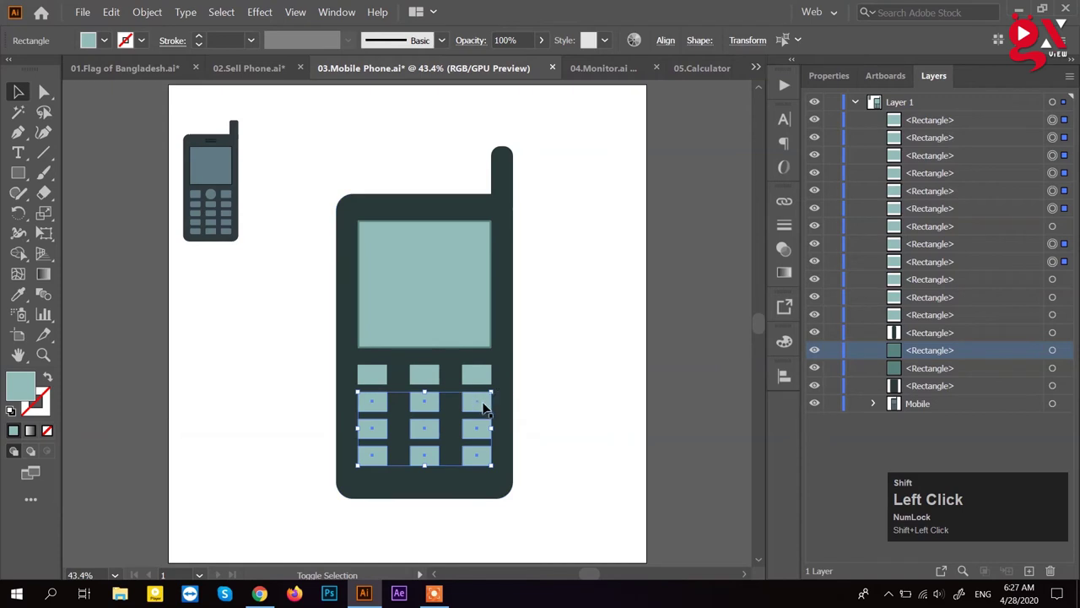
click(487, 409)
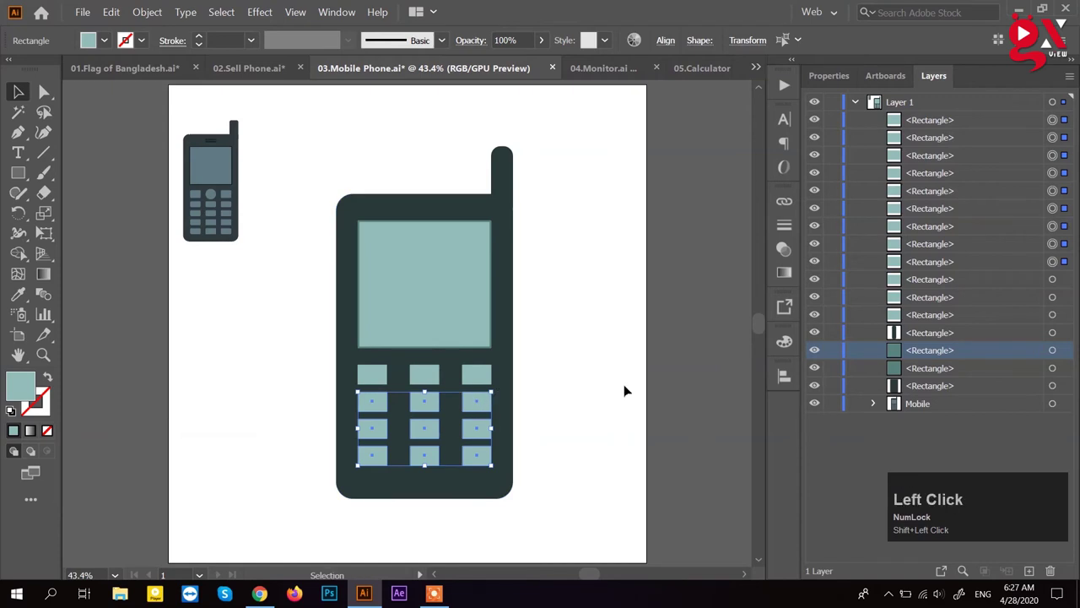
key(Down)
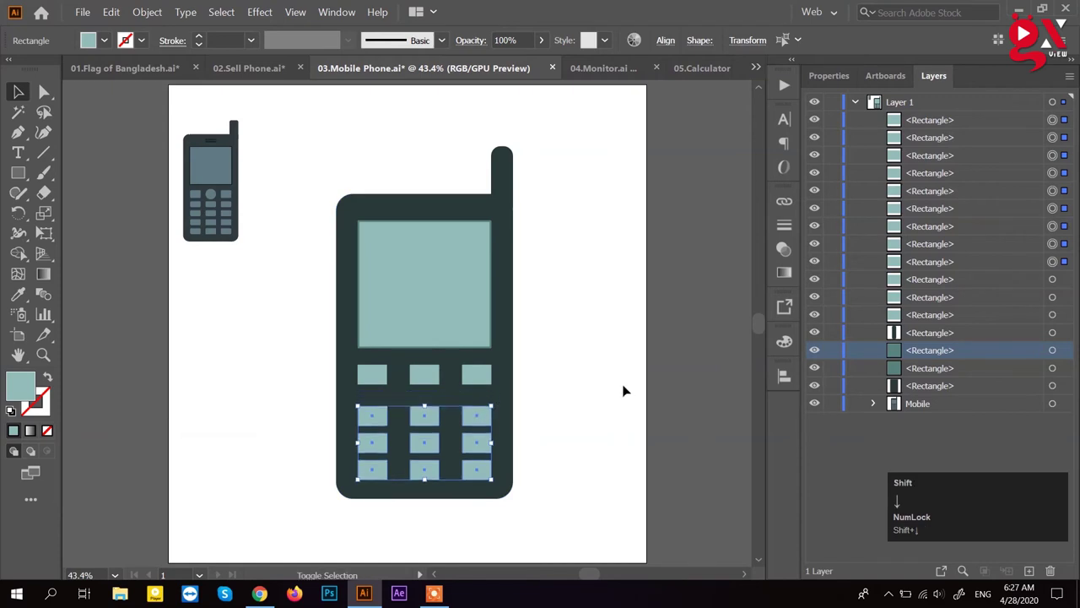
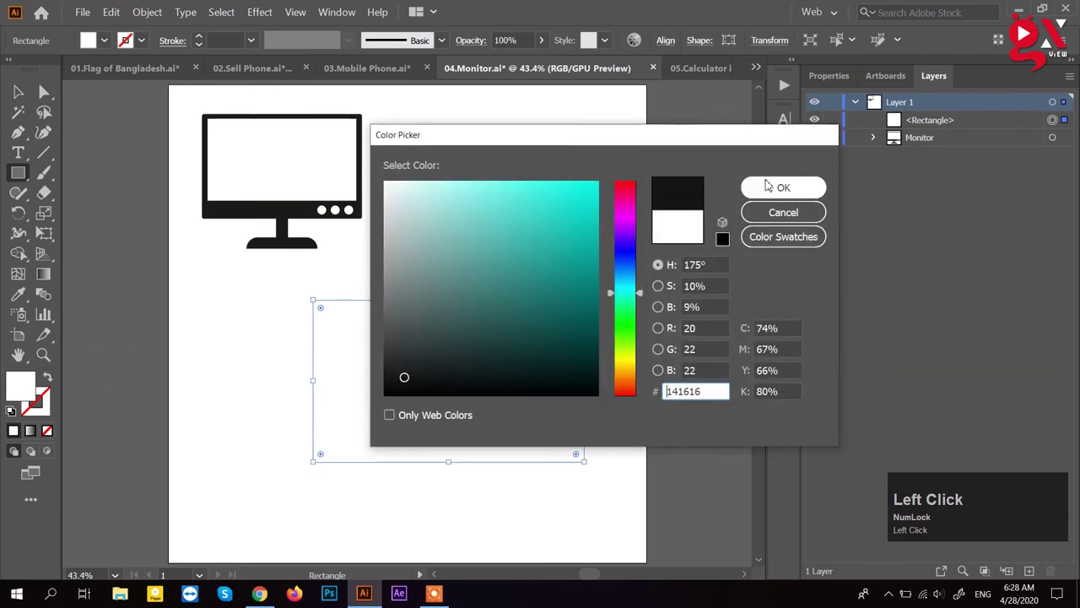
Step: Duplicate the near-black #141616 monitor rectangle in place with a paste-in-front copy
key(ctrl+c)
key(ctrl+f)
key(v)
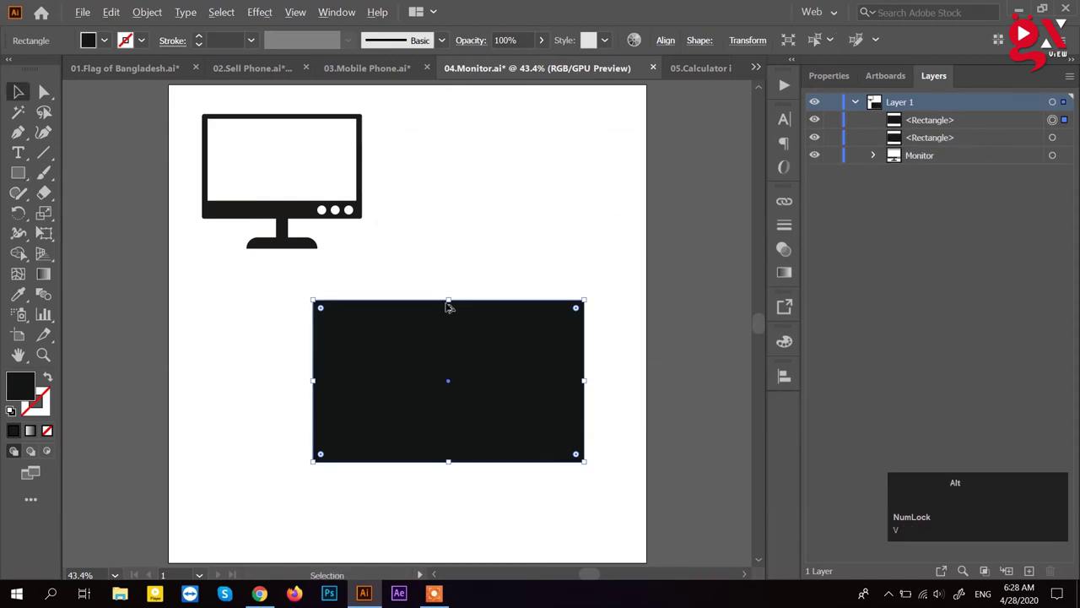
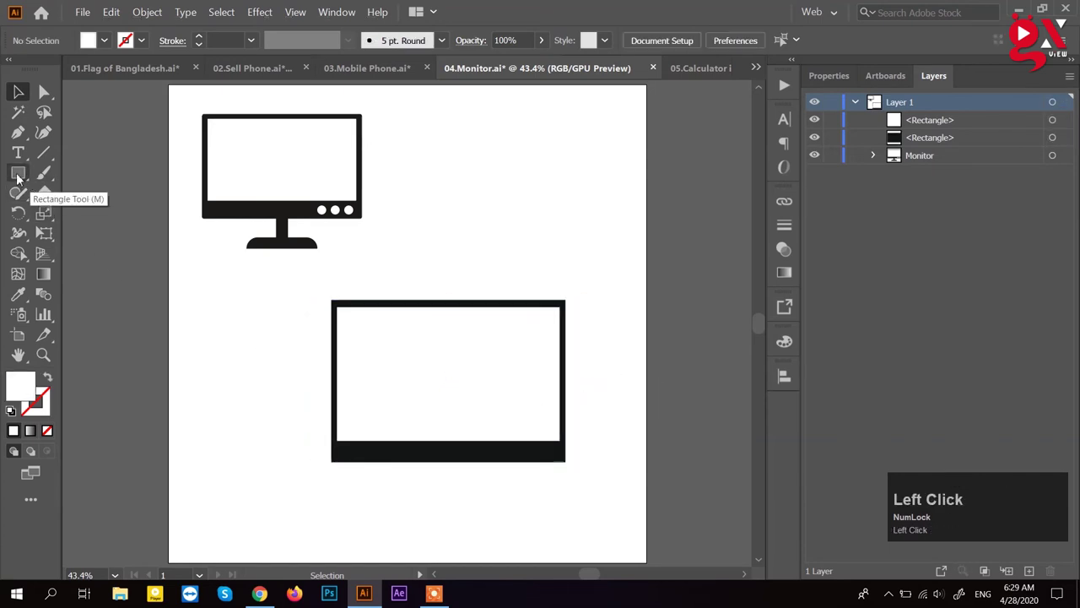
Step: Switch to the Ellipse tool for the monitor's round bezel buttons
right_click(21, 179)
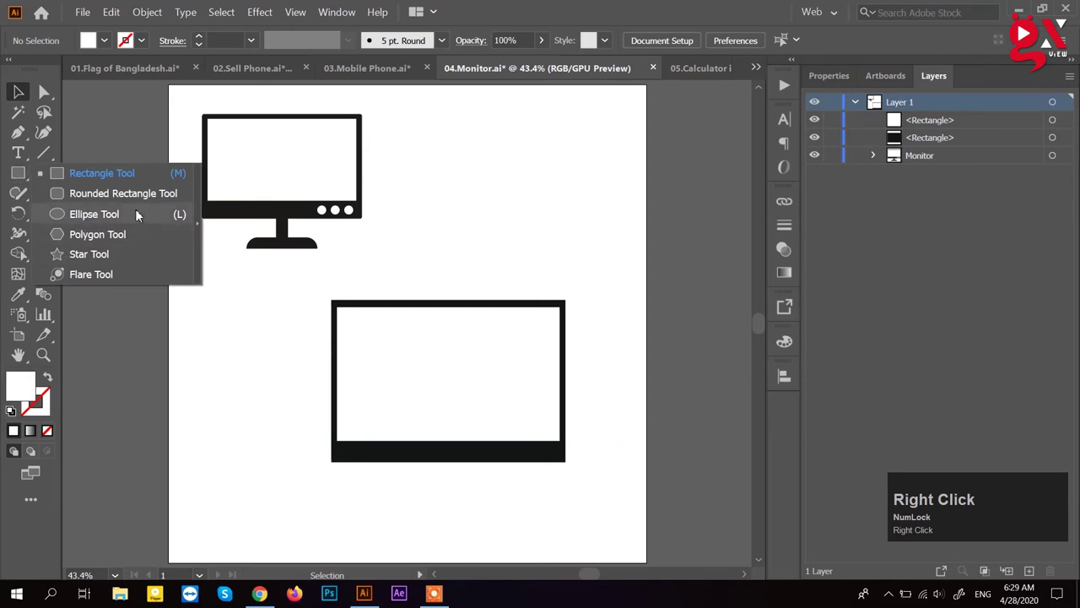
click(143, 213)
scroll(up, 3)
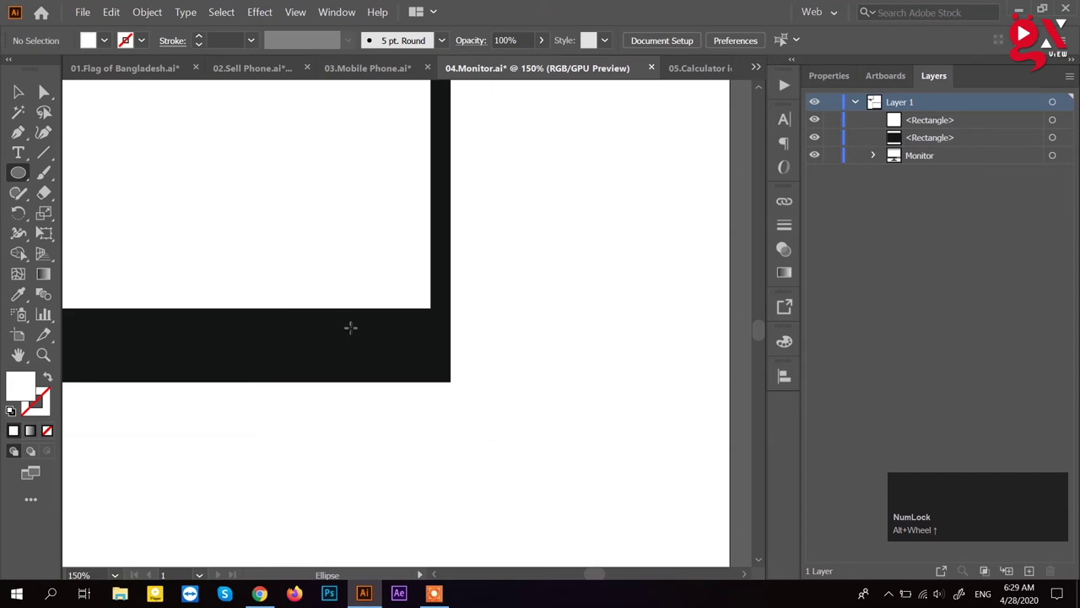
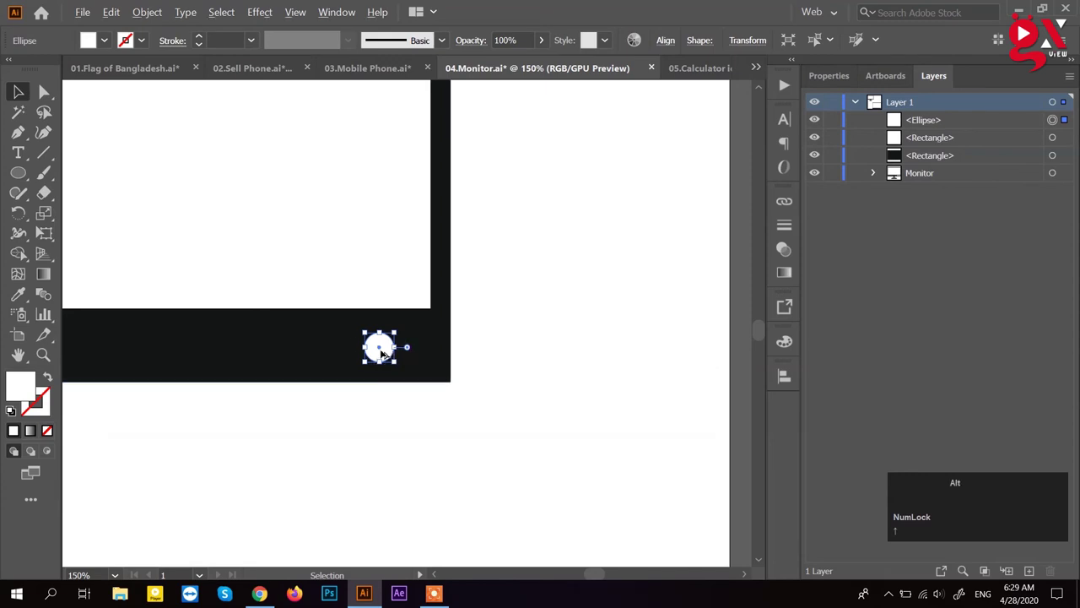
Step: Copy the white circle left along the bezel twice to make three evenly spaced buttons
drag(377, 346, 318, 327)
key(d)
click(484, 395)
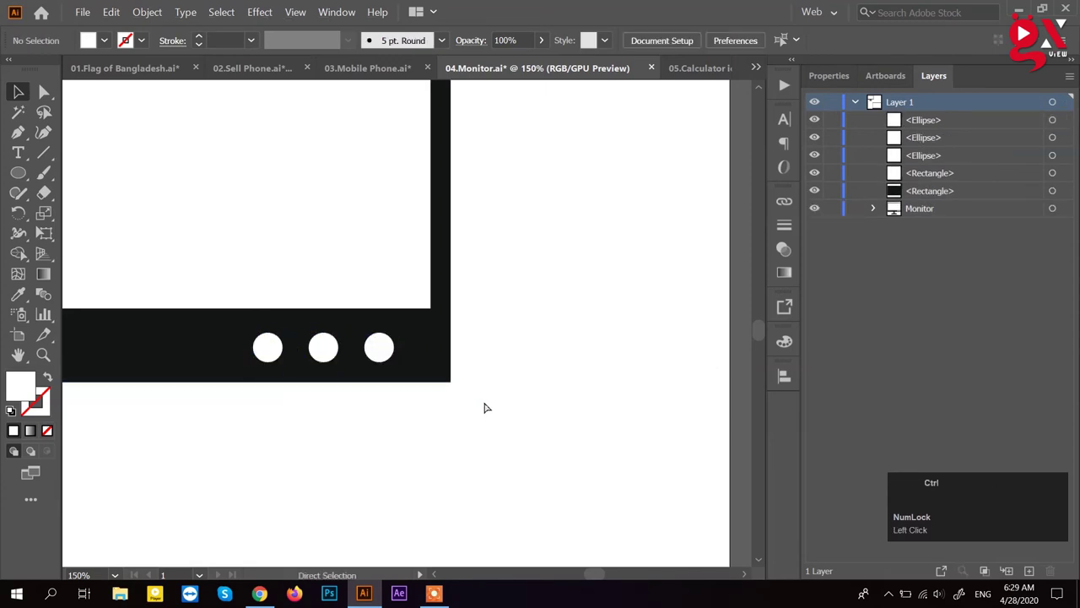
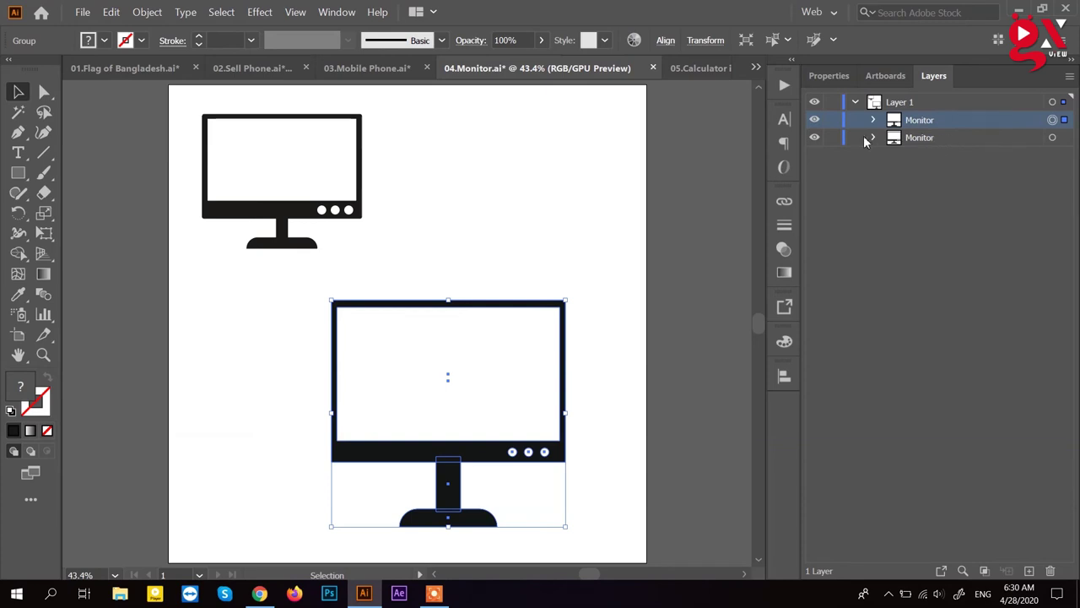
Step: Leave the monitor and switch to the 05.Calculator icon.ai document
click(678, 162)
click(702, 70)
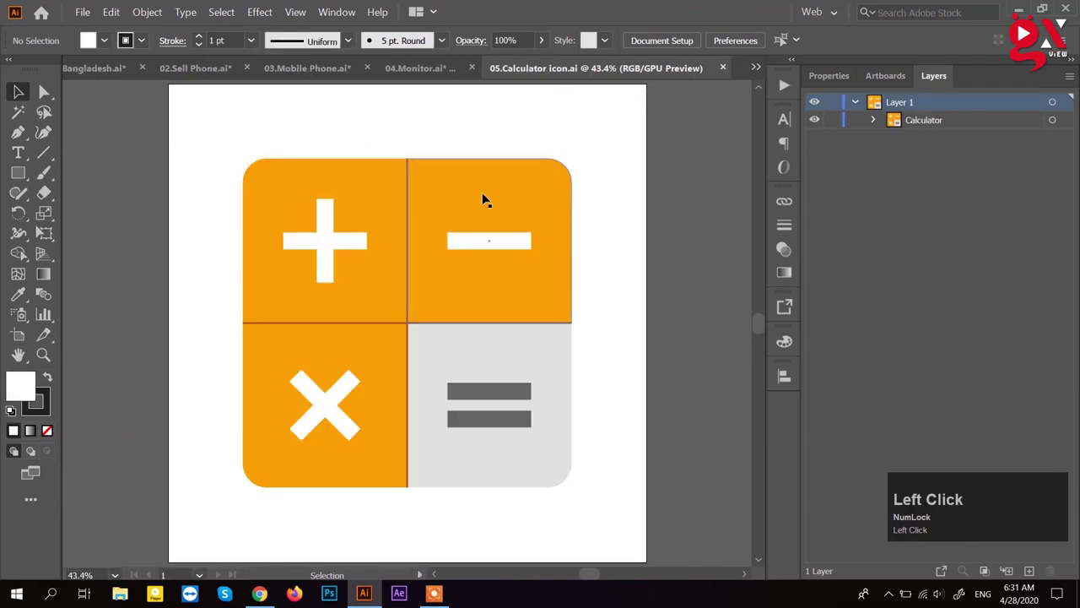
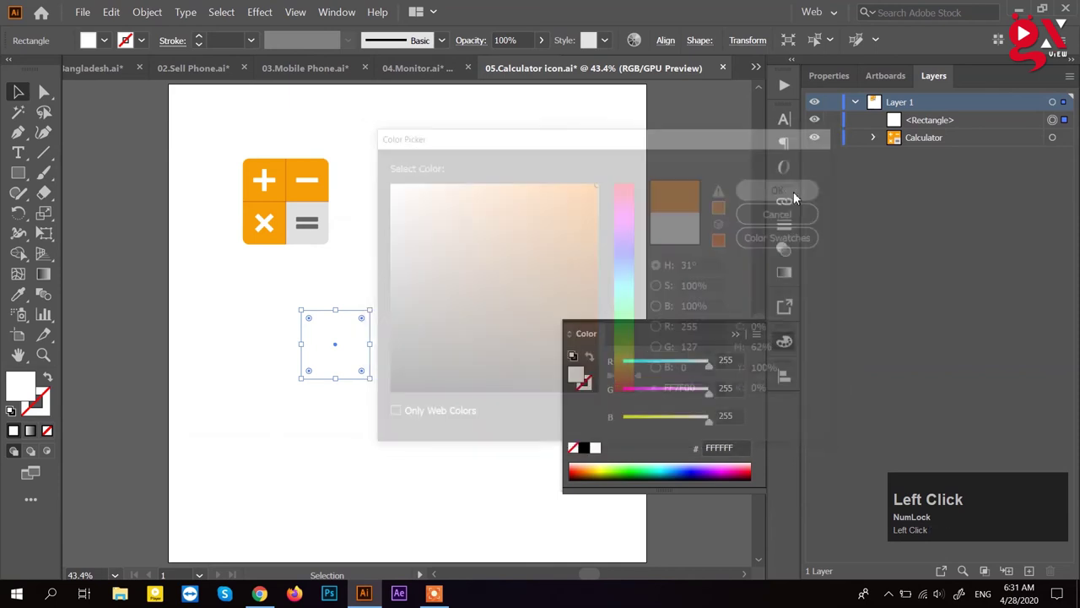
Step: Apply orange FF7F00 to the square and Alt-drag copies into a 2x2 grid
key(v)
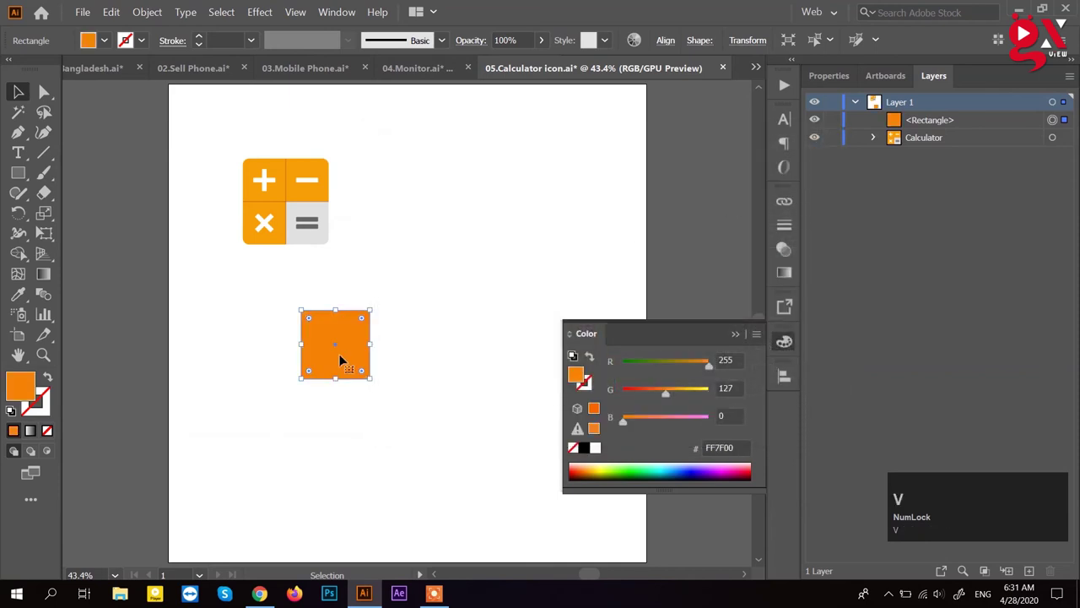
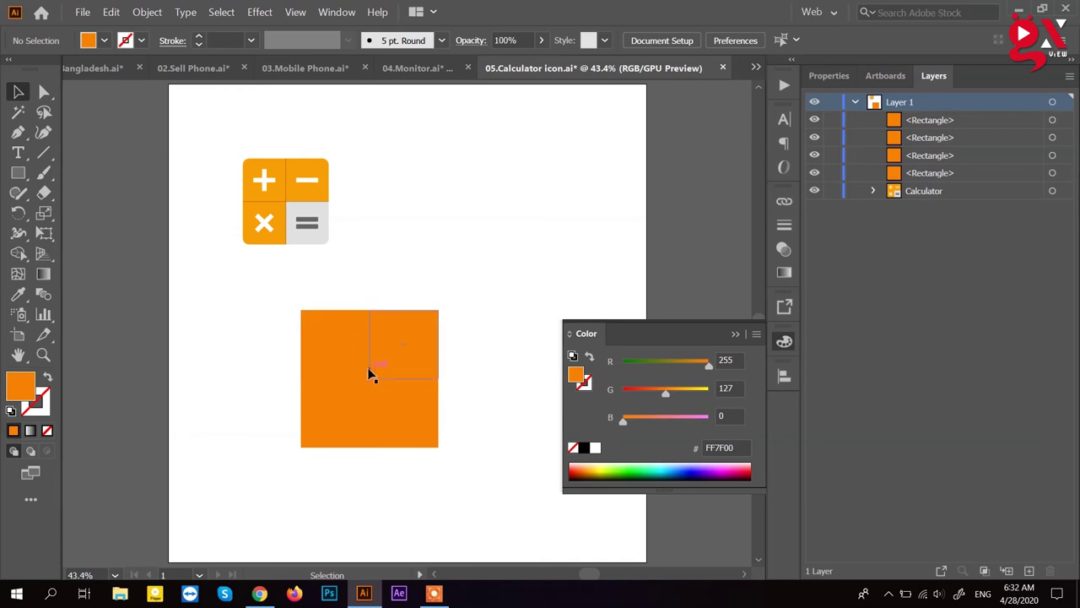
drag(400, 341, 277, 467)
Step: Recolour the diagonal tiles light orange FFA14D and round the grid's outer corners
key(a)
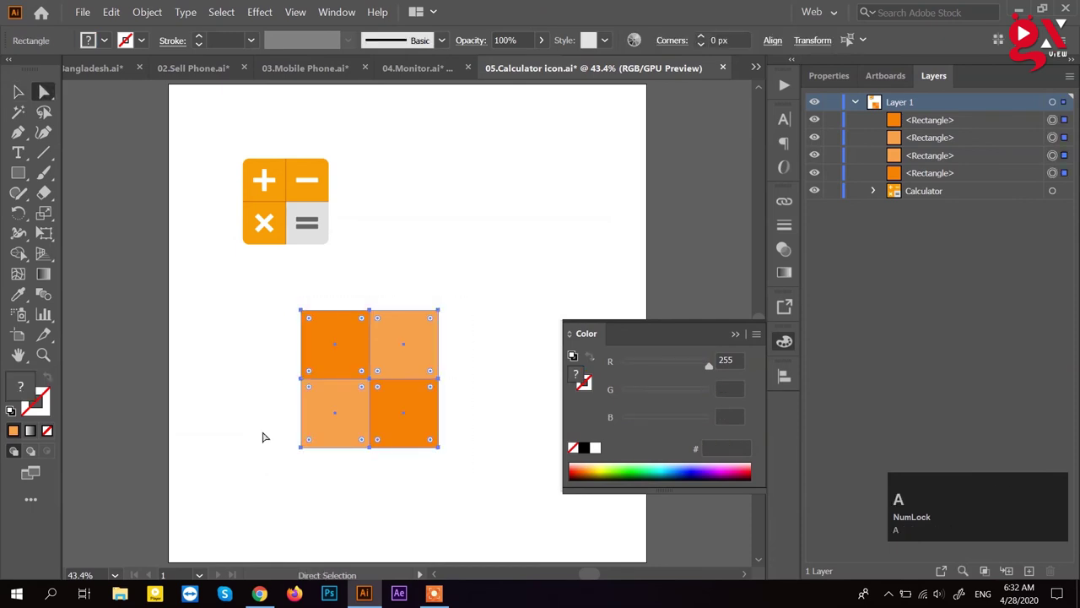
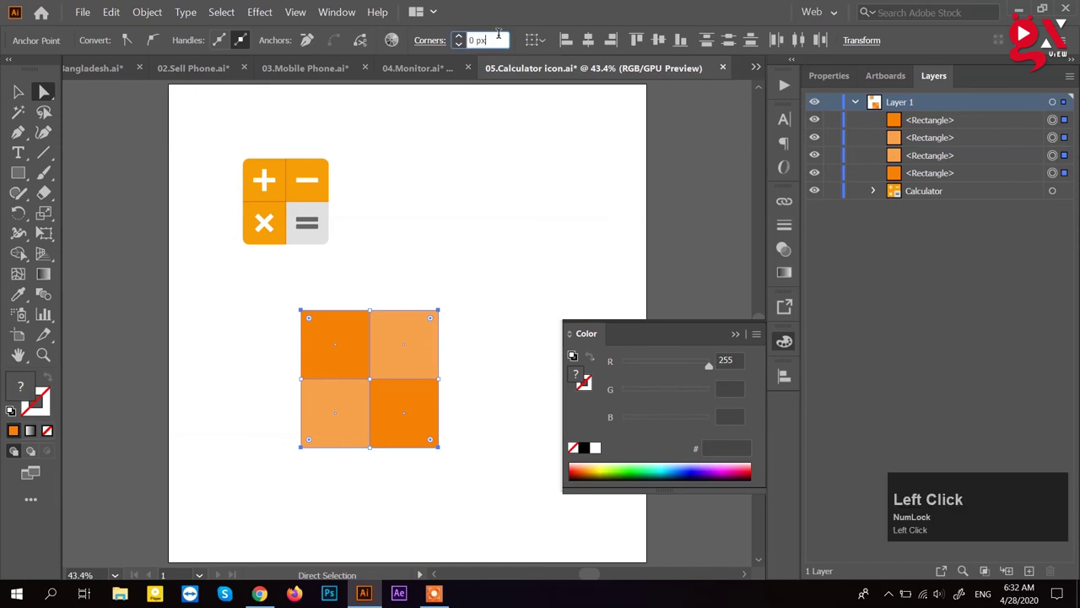
key(BackSpace)
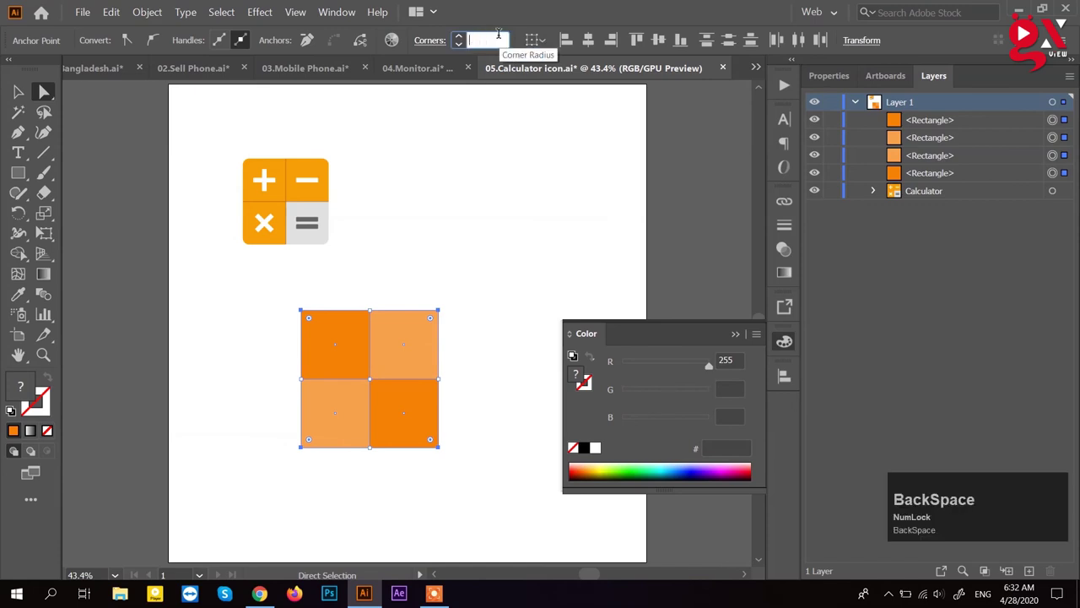
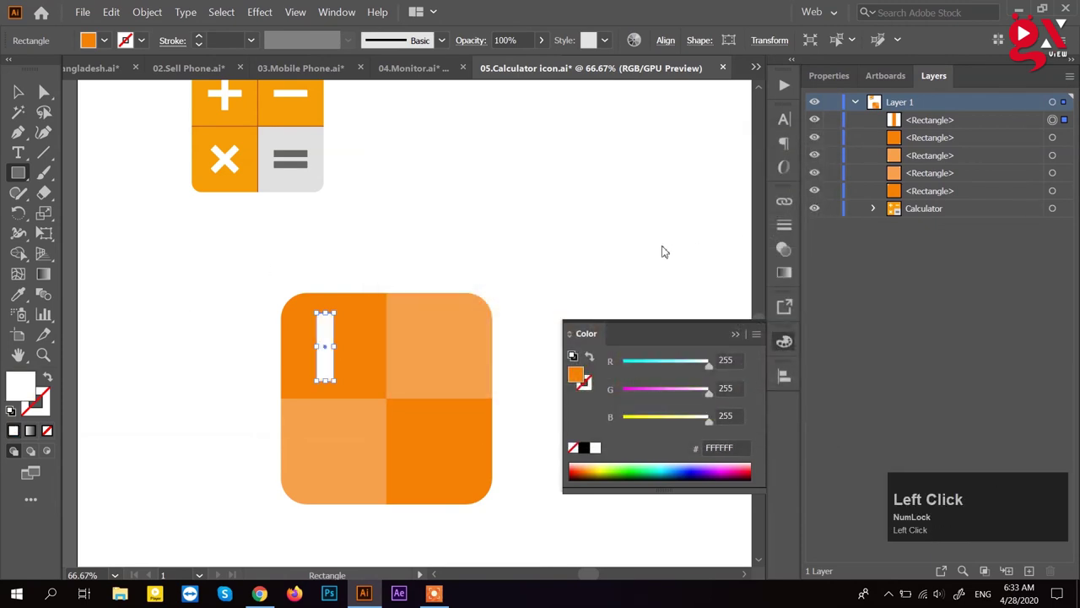
Step: Zoom in on the white bar in the top-left tile to build the plus symbol
key(v)
scroll(up, 3)
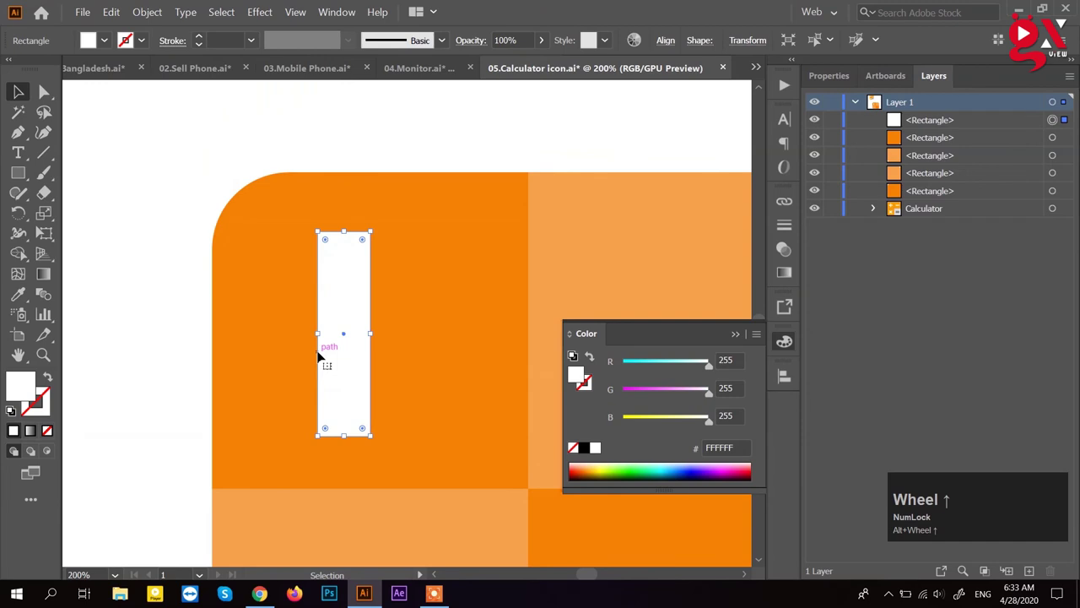
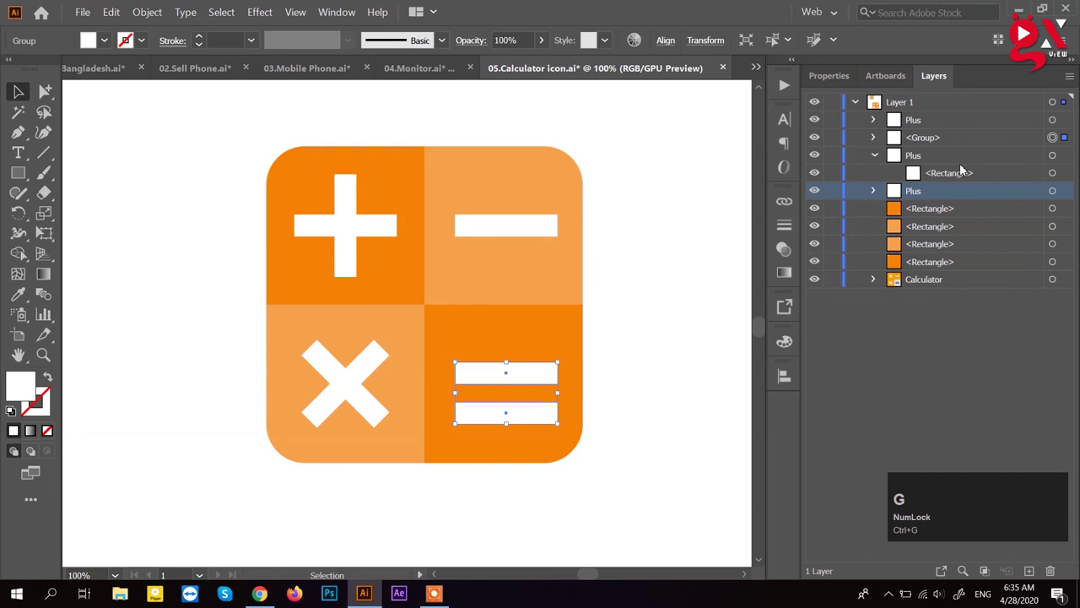
Step: Select the bottom-right orange tile to finish placing the equals symbol
click(571, 337)
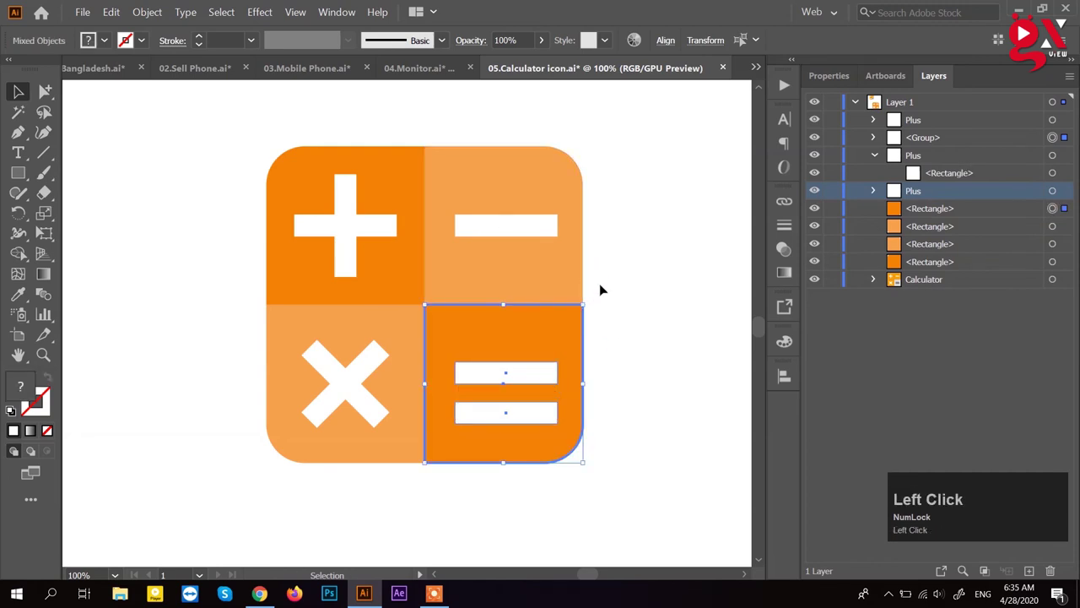
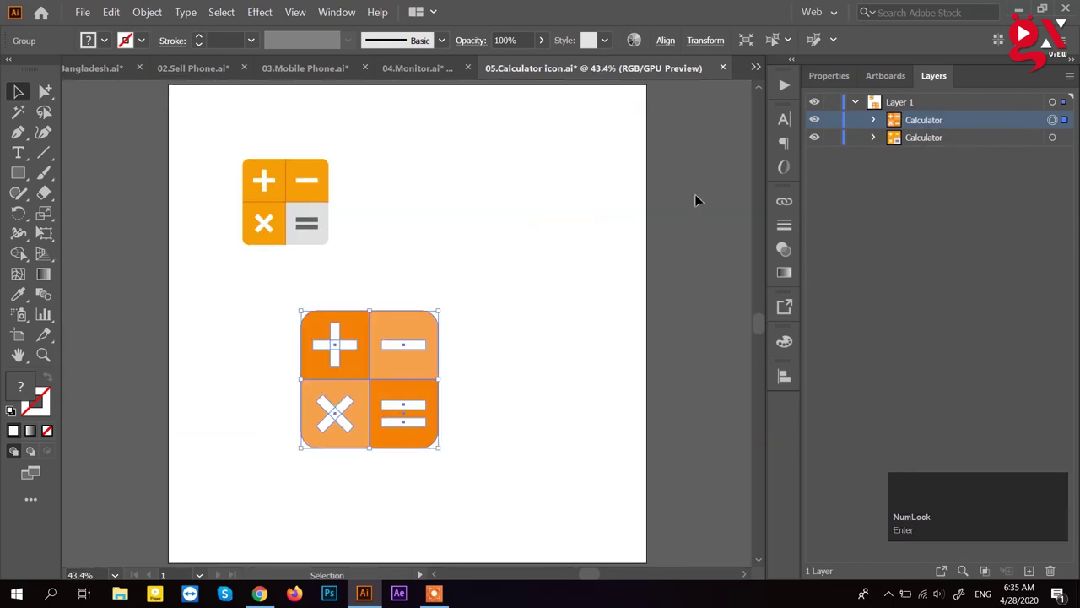
click(546, 229)
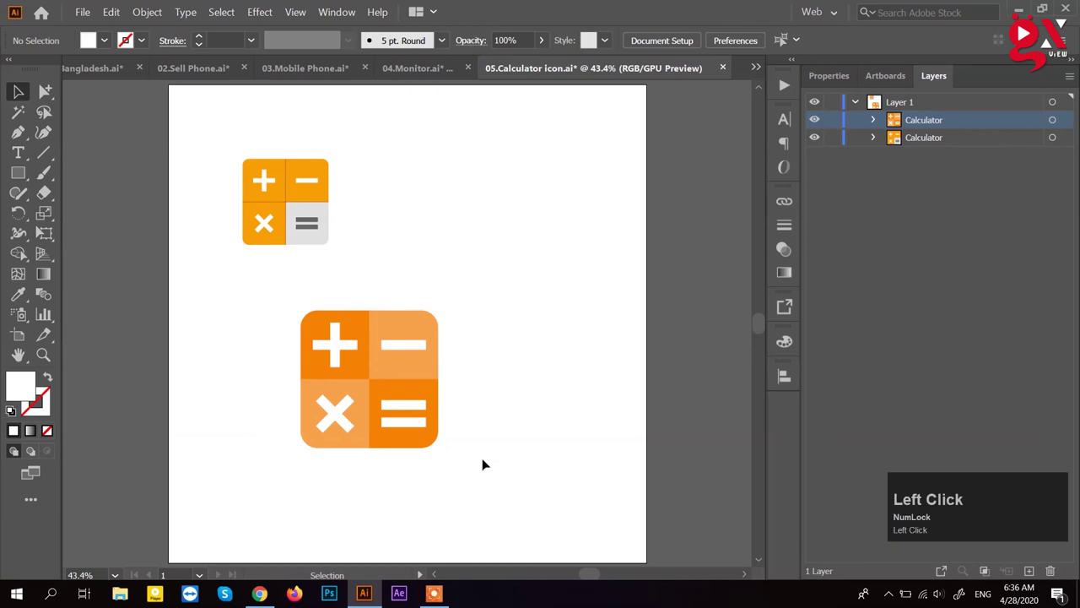
click(486, 461)
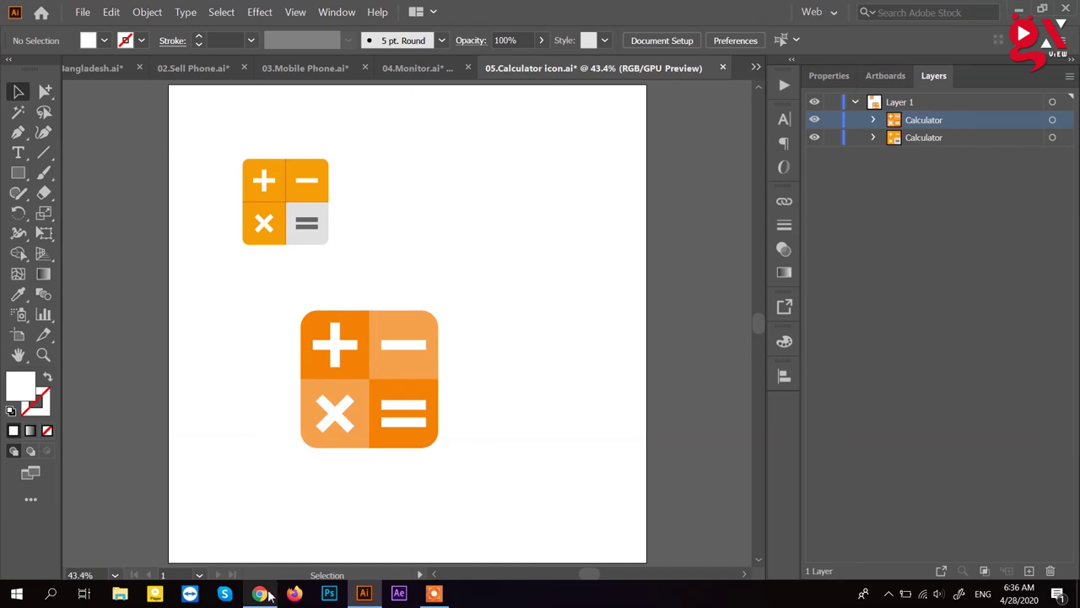
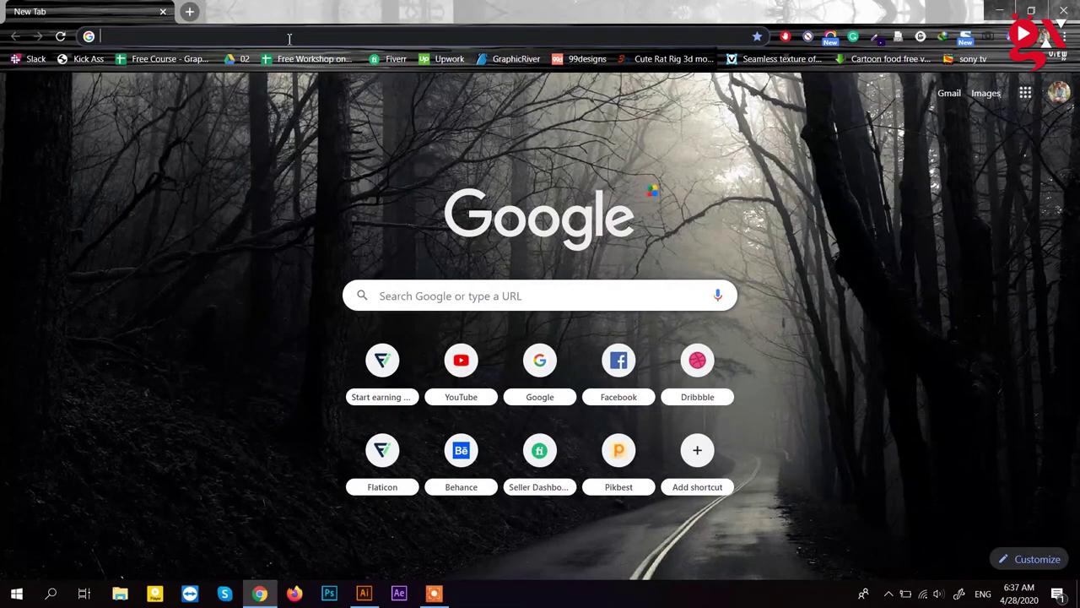
text(list)
key(Return)
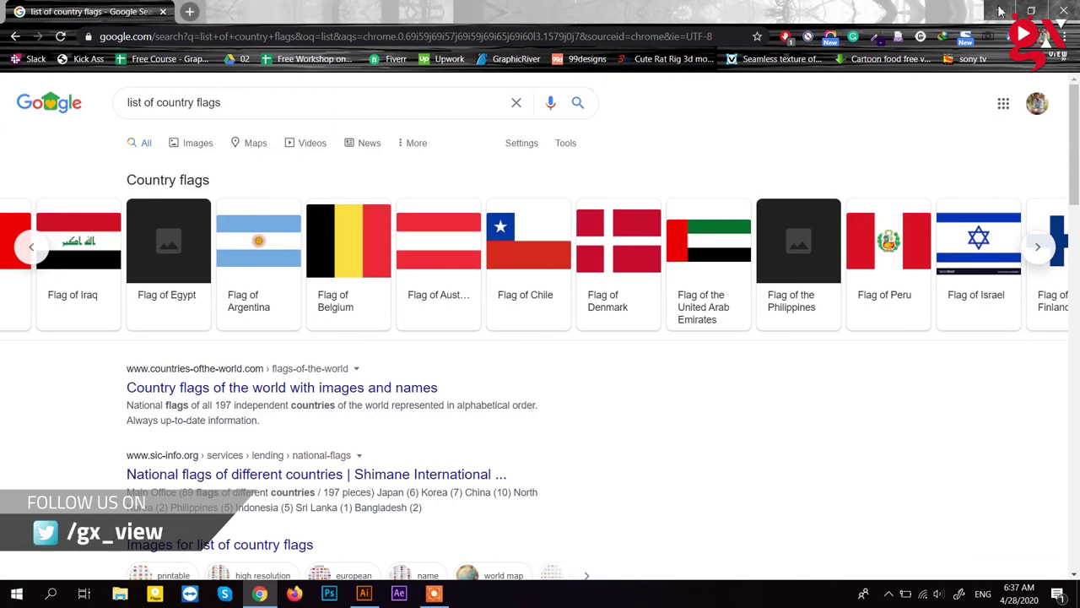
click(1000, 18)
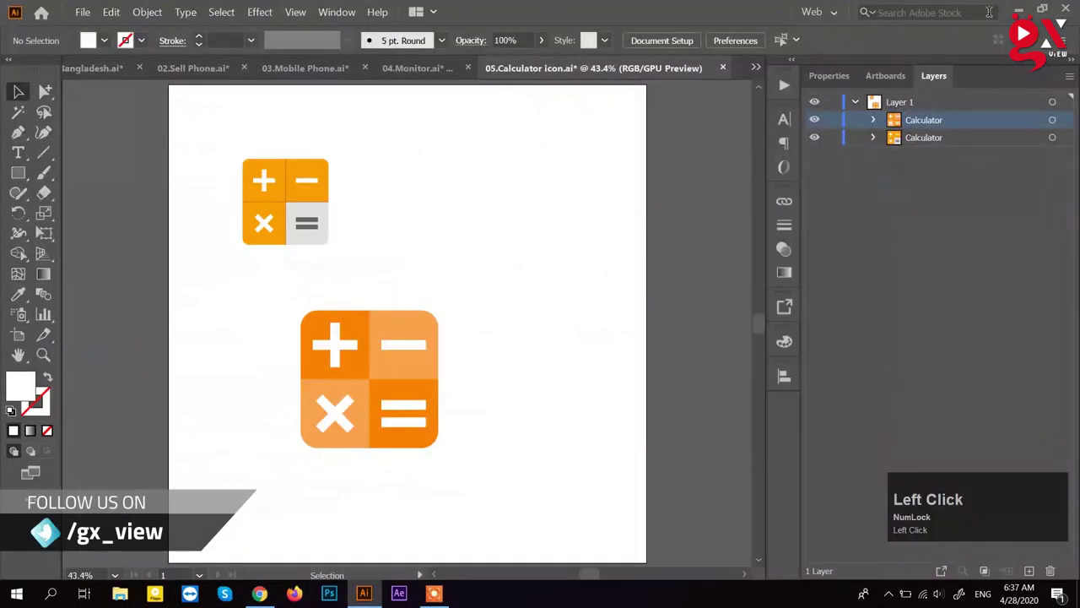